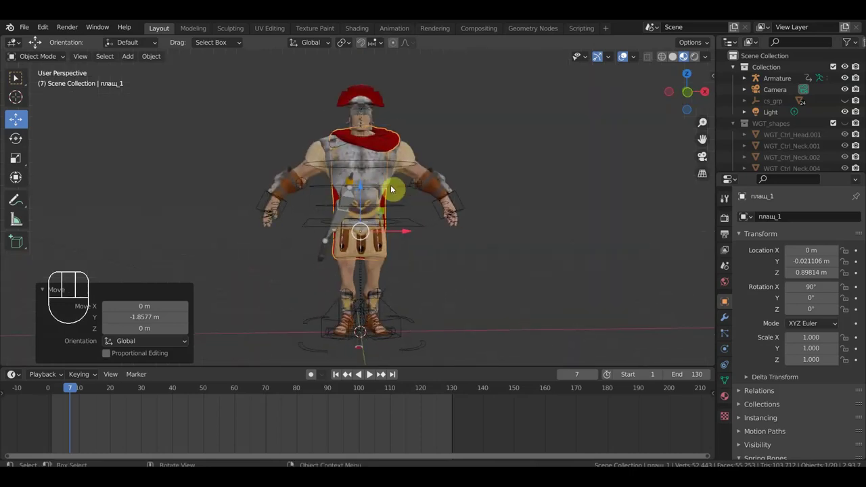
View the soldier straight-on from the front before importing the animated Mixamo character.
{"action": "key", "text": "KP_1"}
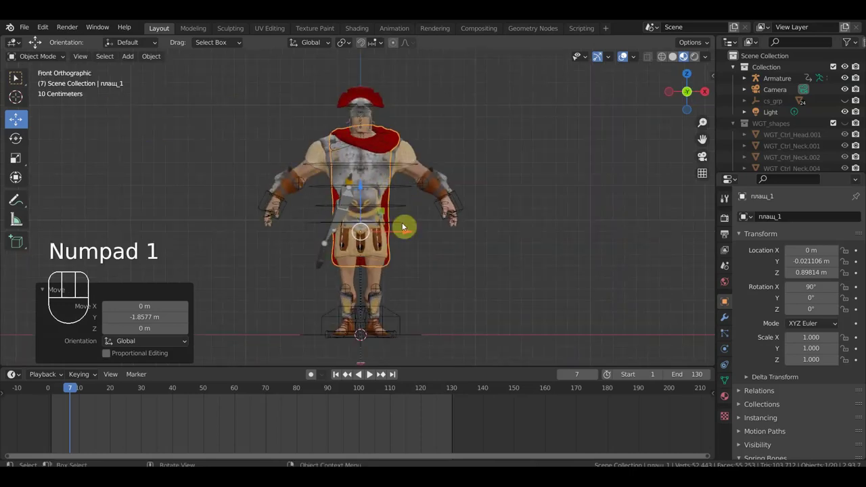
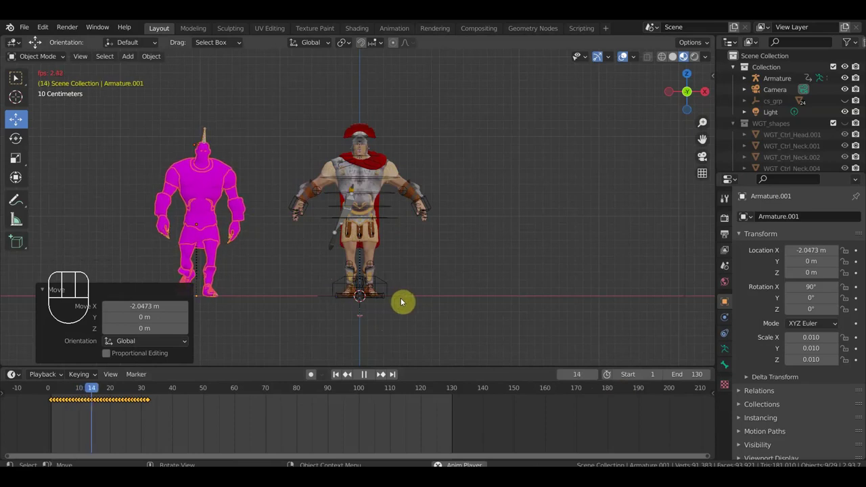
Stop playback and jump the timeline to frame 32, the last animated frame.
{"action": "key", "text": "space"}
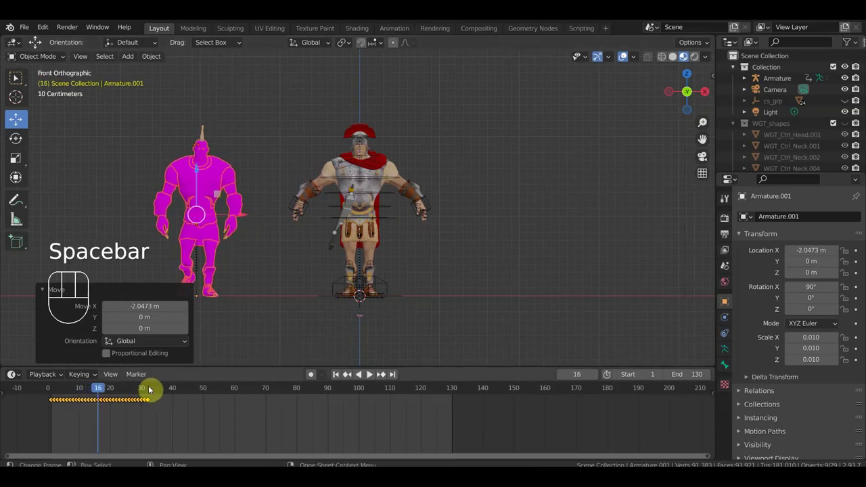
{"action": "left_click", "coordinate": [151, 390]}
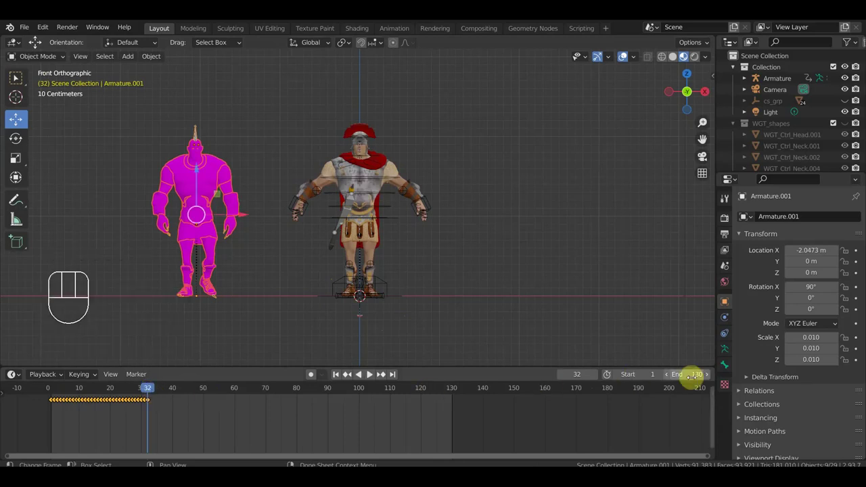
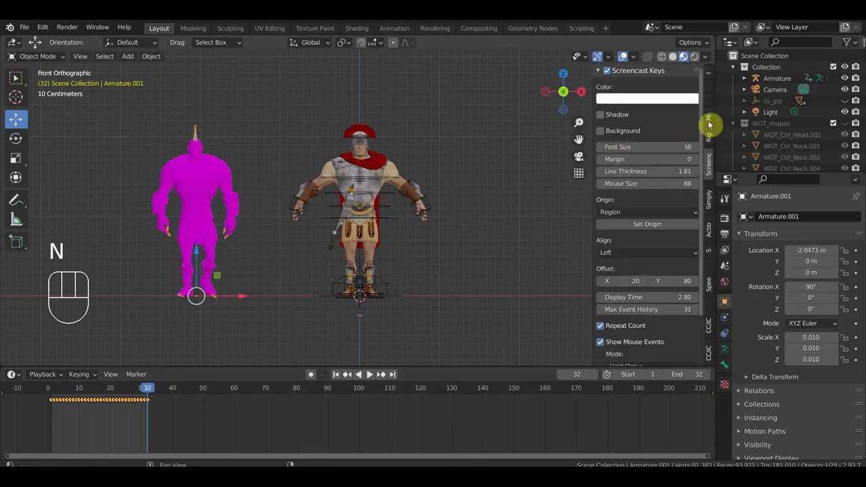
Create a Mixamo control rig for the imported character and link its animation data to the armature.
{"action": "left_click", "coordinate": [713, 120]}
{"action": "left_click_drag", "start_coordinate": [667, 123], "coordinate": [660, 183]}
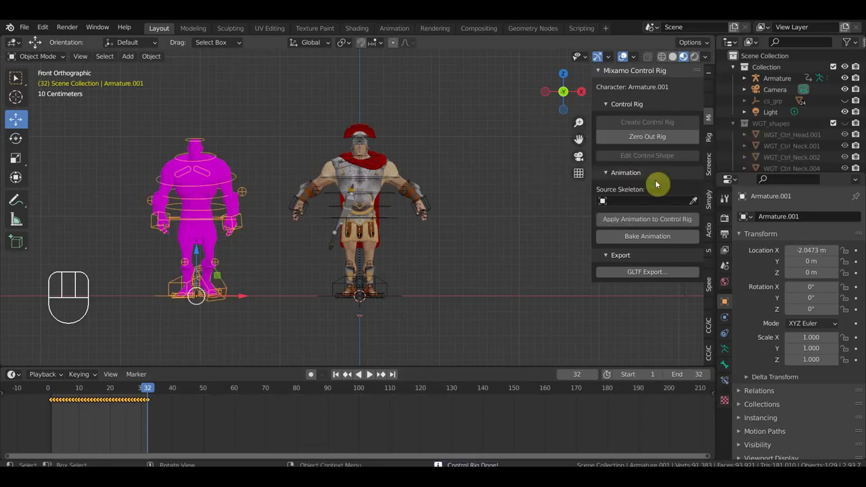
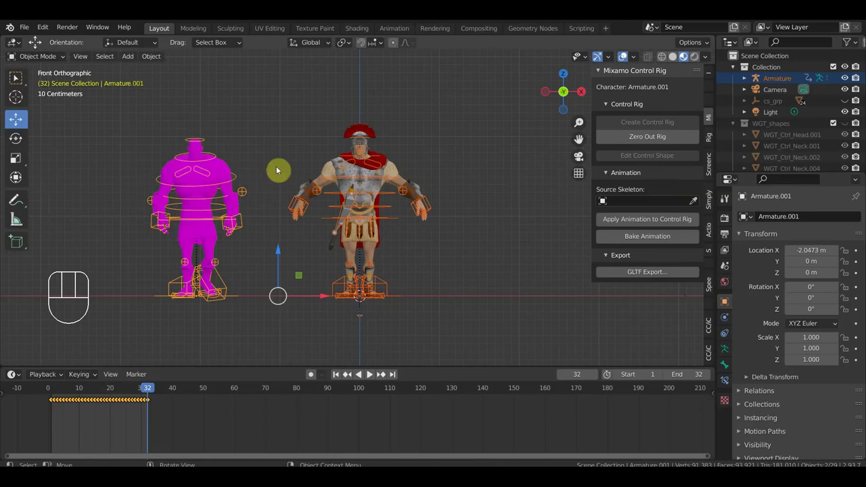
{"action": "key", "text": "ctrl+l"}
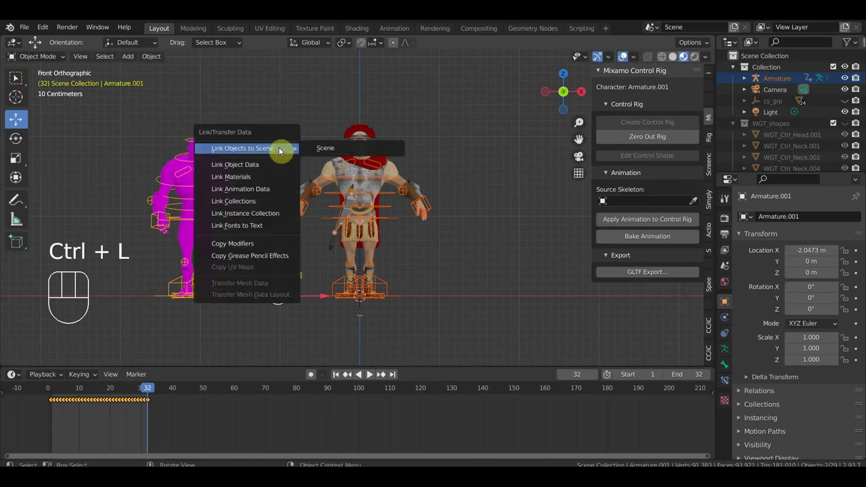
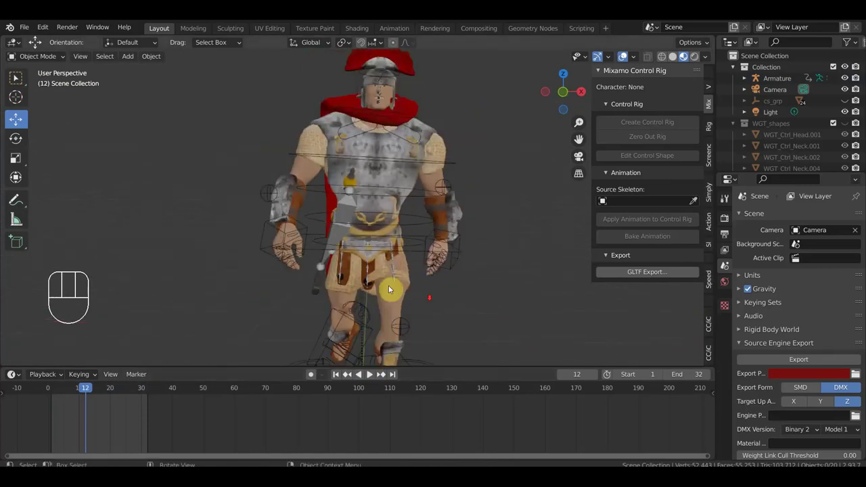
Return to the front view of the soldier before adding the cape's vertex group.
{"action": "key", "text": "KP_1"}
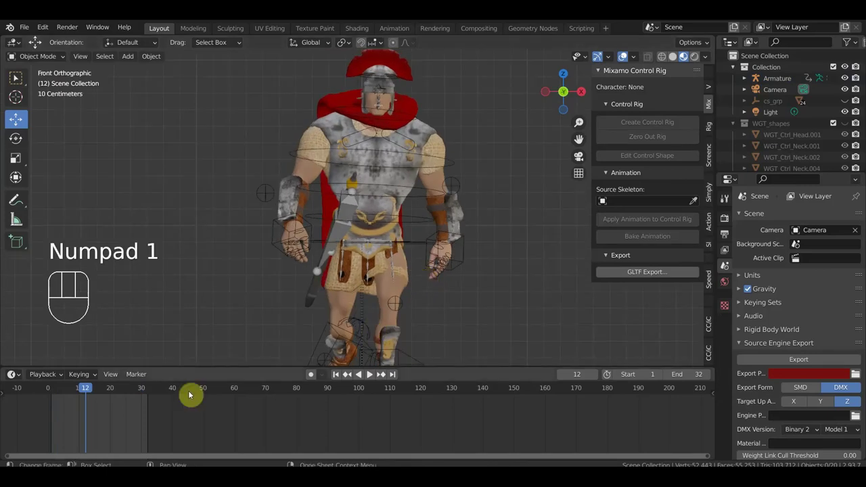
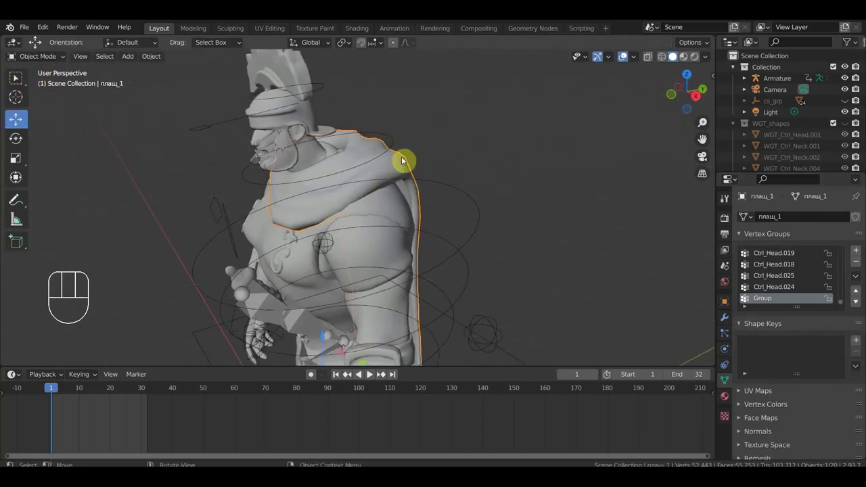
Parent the cape to the armature's Ctrl_Spine2 bone using Bone parenting.
{"action": "left_click", "coordinate": [456, 190]}
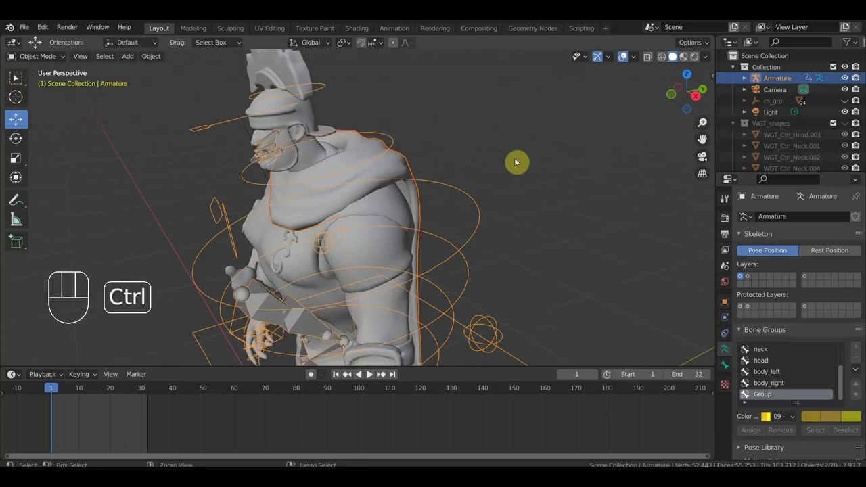
{"action": "key", "text": "ctrl+p"}
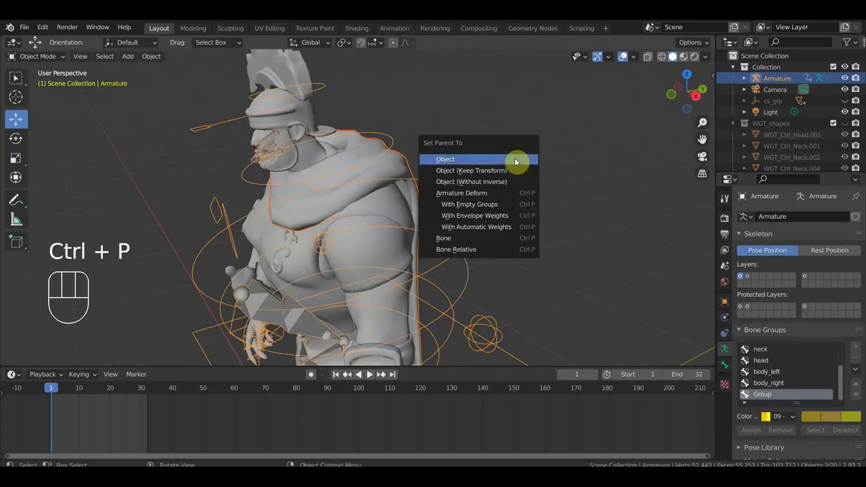
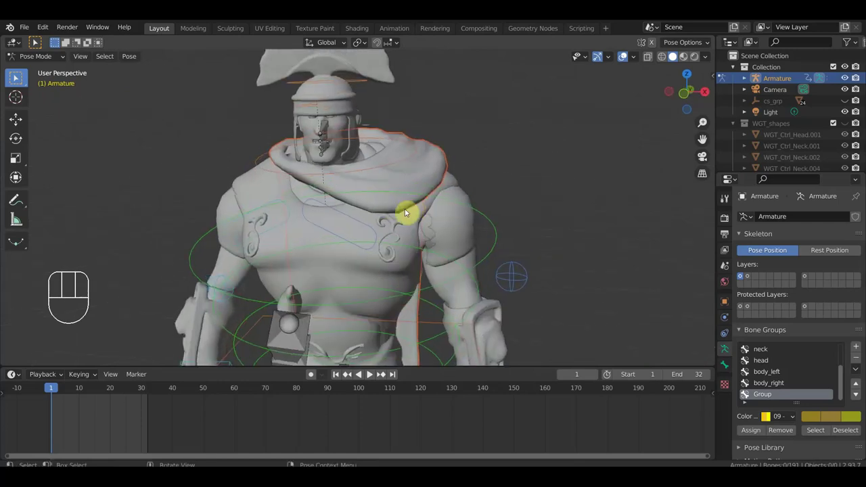
{"action": "left_click_drag", "start_coordinate": [360, 215], "coordinate": [384, 218]}
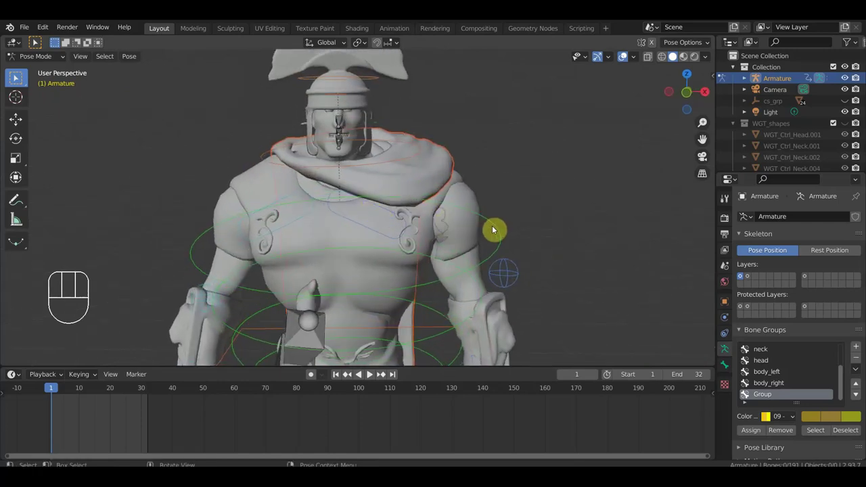
{"action": "left_click_drag", "start_coordinate": [500, 230], "coordinate": [551, 213]}
{"action": "key", "text": "ctrl+p"}
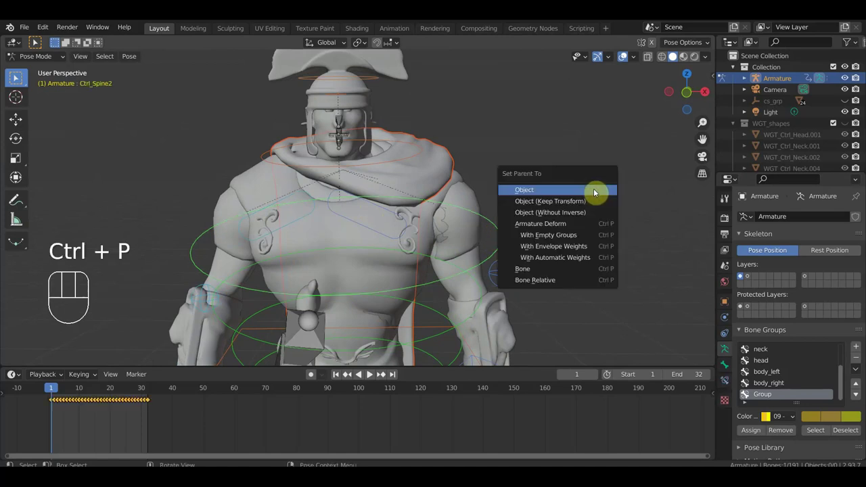
Inspect the cape in profile from the side and select it on its own.
{"action": "left_click_drag", "start_coordinate": [568, 264], "coordinate": [459, 274]}
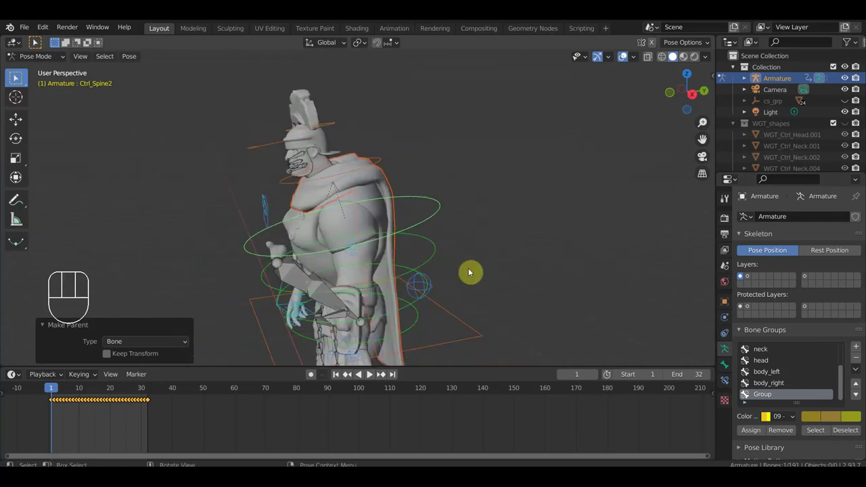
{"action": "left_click_drag", "start_coordinate": [501, 249], "coordinate": [492, 219]}
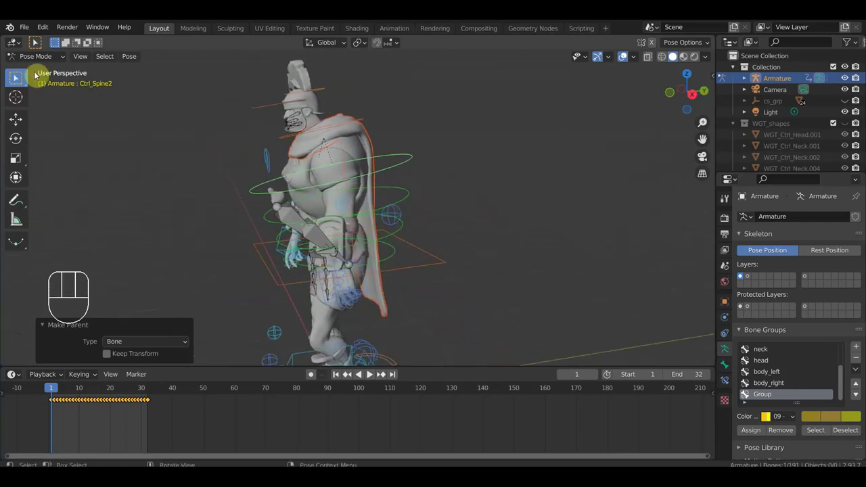
{"action": "left_click", "coordinate": [41, 63]}
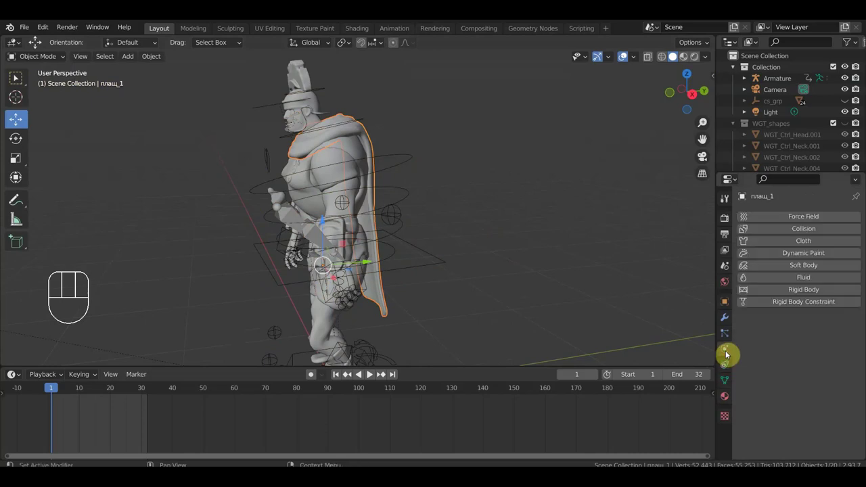
Add Cloth physics to the cape with its default quality and stiffness settings.
{"action": "left_click", "coordinate": [814, 246]}
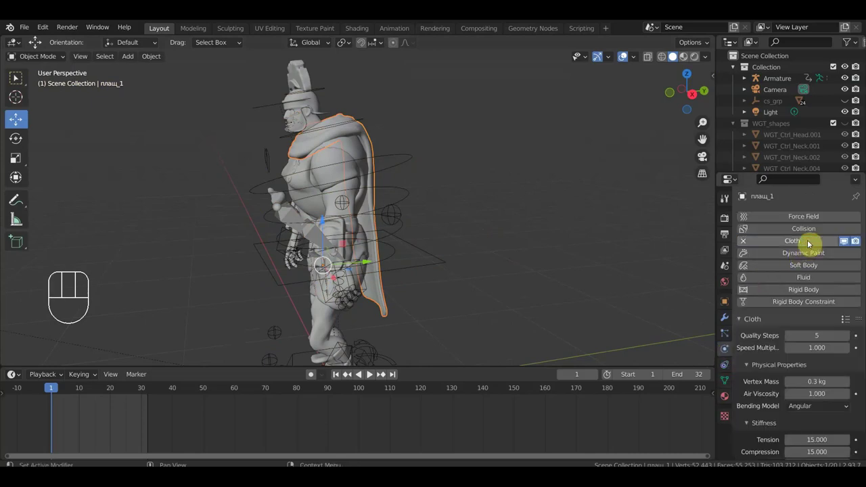
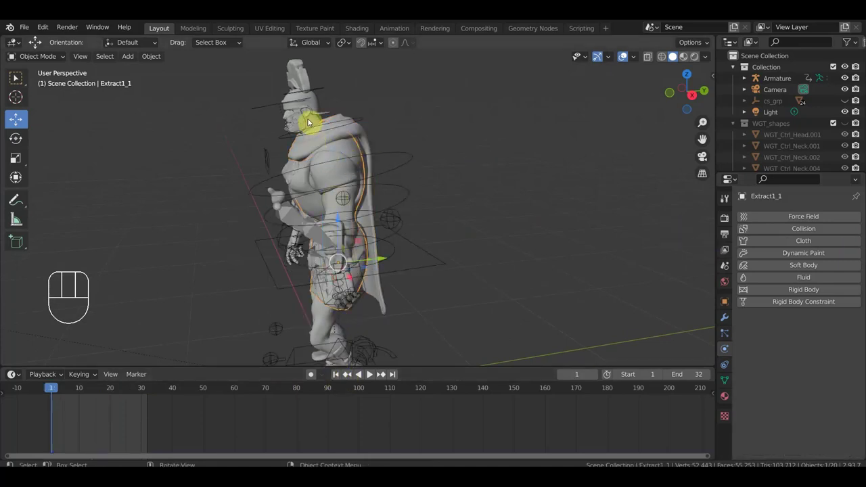
Play the walk and watch the cloth cape settle over the collider body from front and back.
{"action": "left_click_drag", "start_coordinate": [363, 213], "coordinate": [453, 204]}
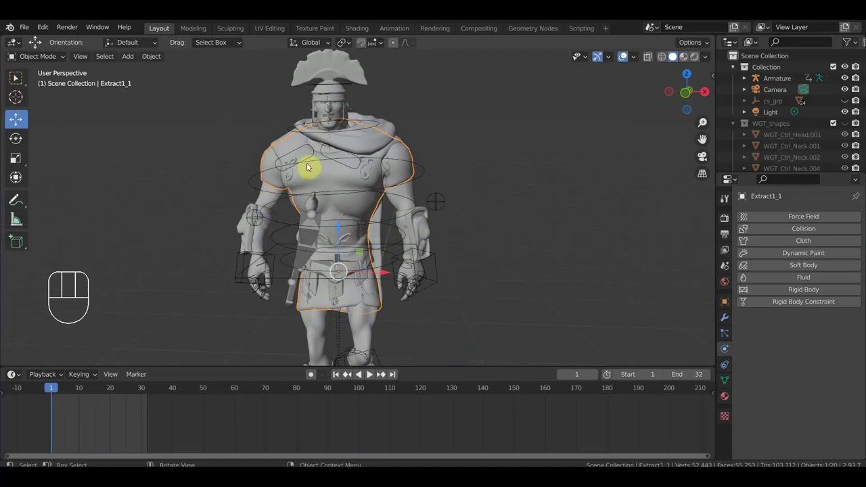
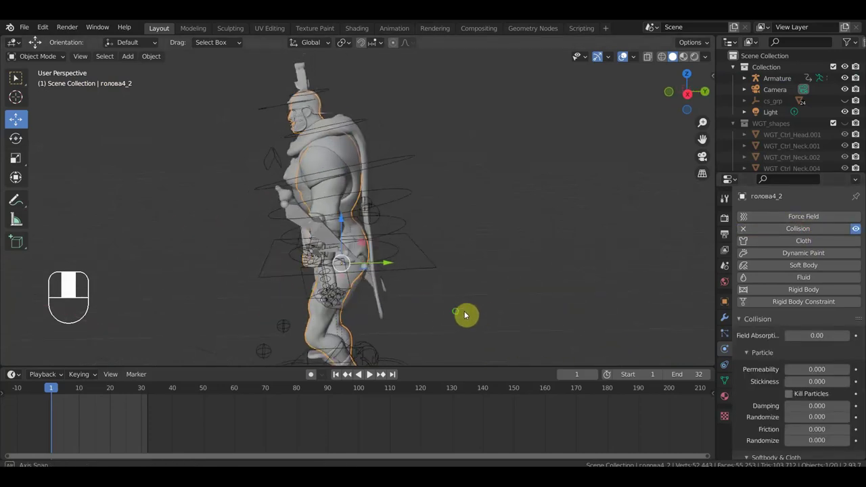
{"action": "key", "text": "space"}
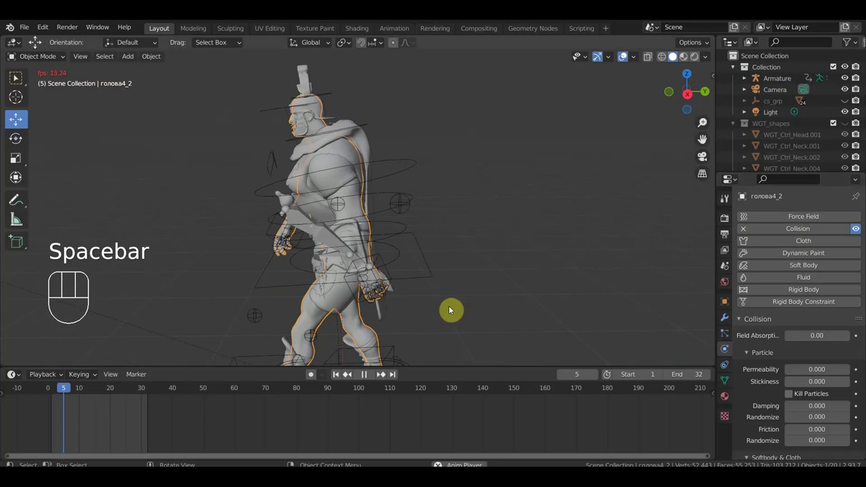
{"action": "left_click_drag", "start_coordinate": [427, 309], "coordinate": [379, 310]}
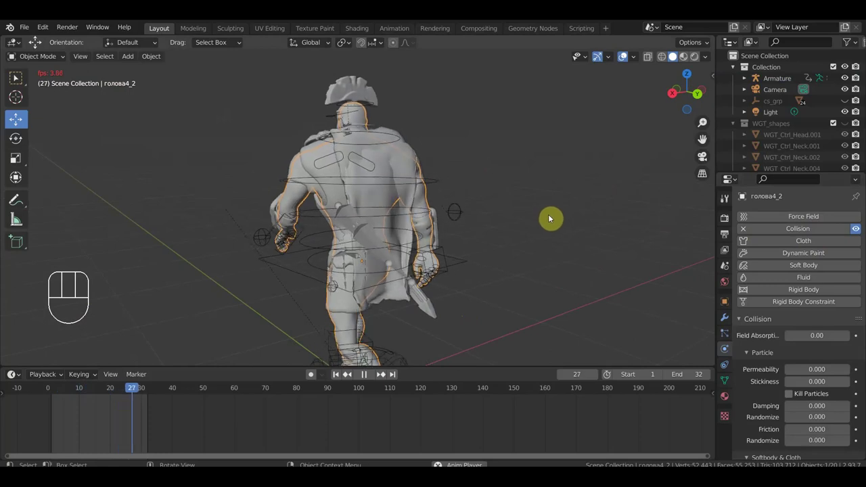
{"action": "key", "text": "space"}
{"action": "left_click_drag", "start_coordinate": [551, 228], "coordinate": [570, 199]}
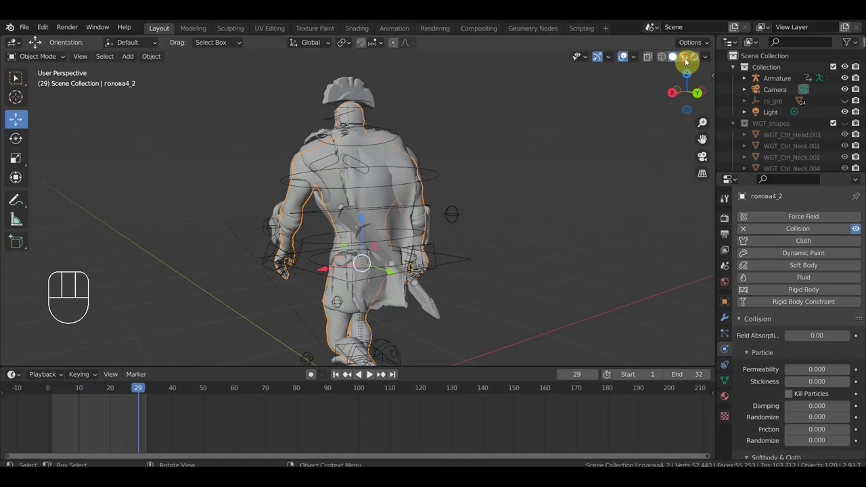
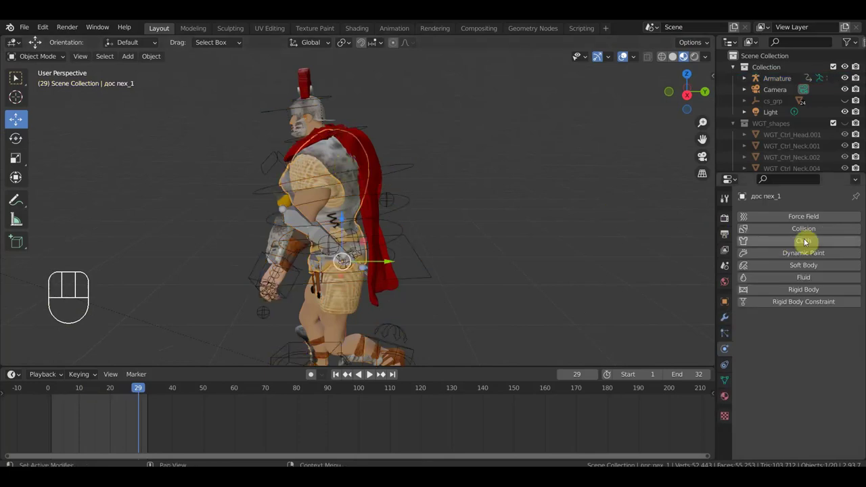
Replay the cape from behind, stop at frame 25, and turn to face the soldier's front.
{"action": "key", "text": "space"}
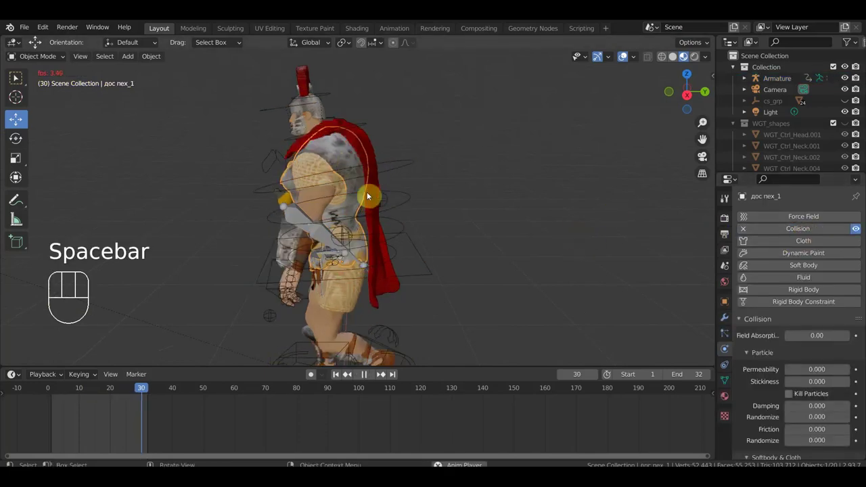
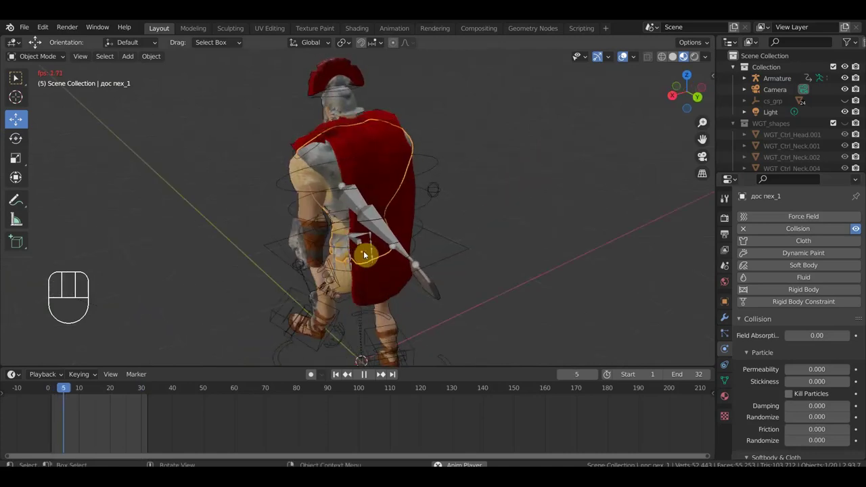
{"action": "left_click_drag", "start_coordinate": [540, 248], "coordinate": [580, 236]}
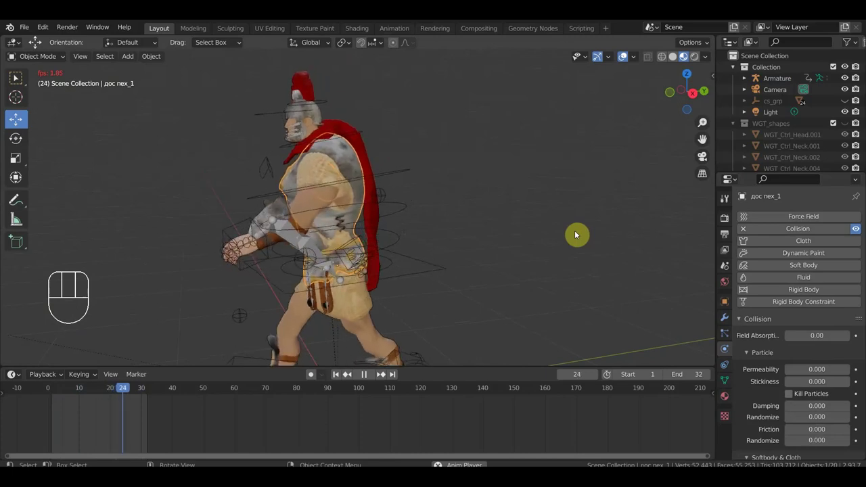
{"action": "key", "text": "space"}
{"action": "left_click_drag", "start_coordinate": [549, 251], "coordinate": [650, 247]}
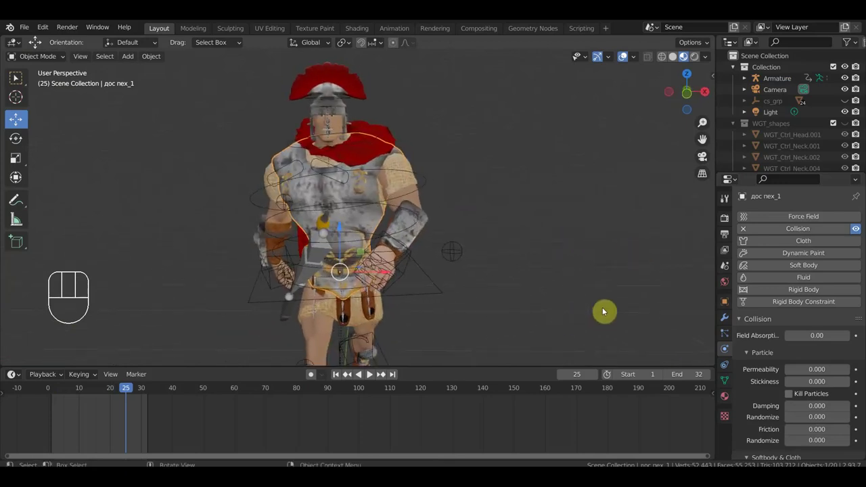
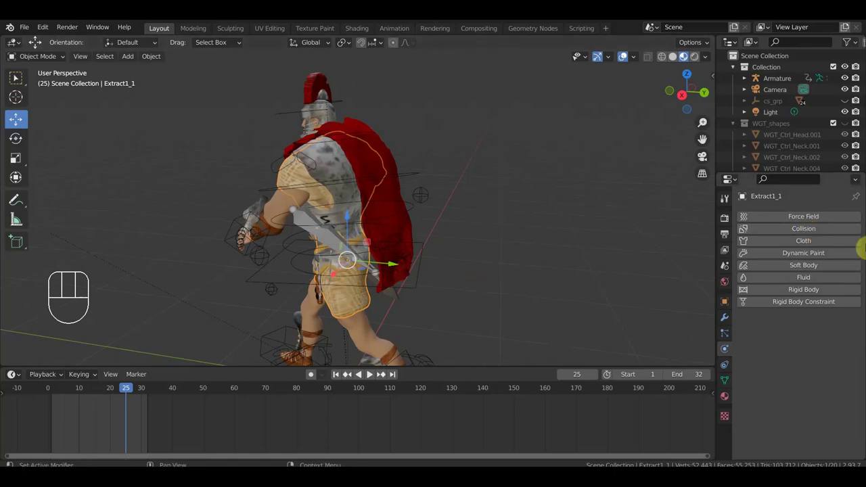
Remove Collision physics from the armor mesh дос пех_1.
{"action": "middle_click", "coordinate": [745, 195]}
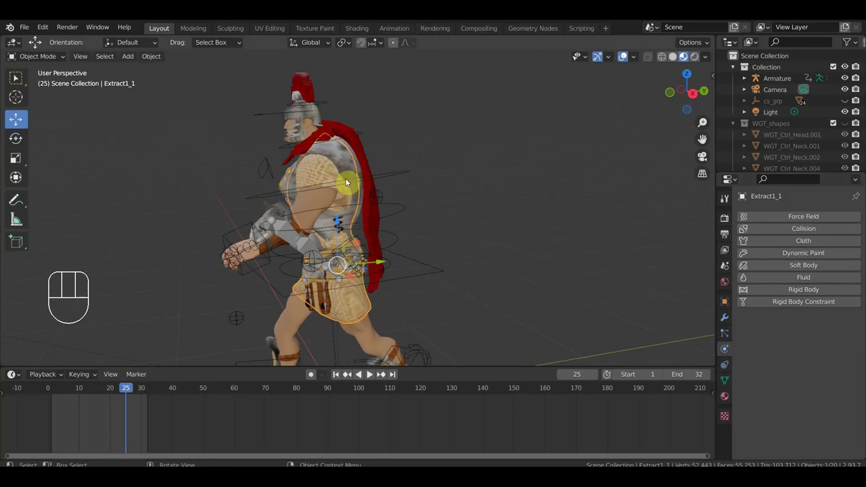
{"action": "left_click", "coordinate": [745, 195]}
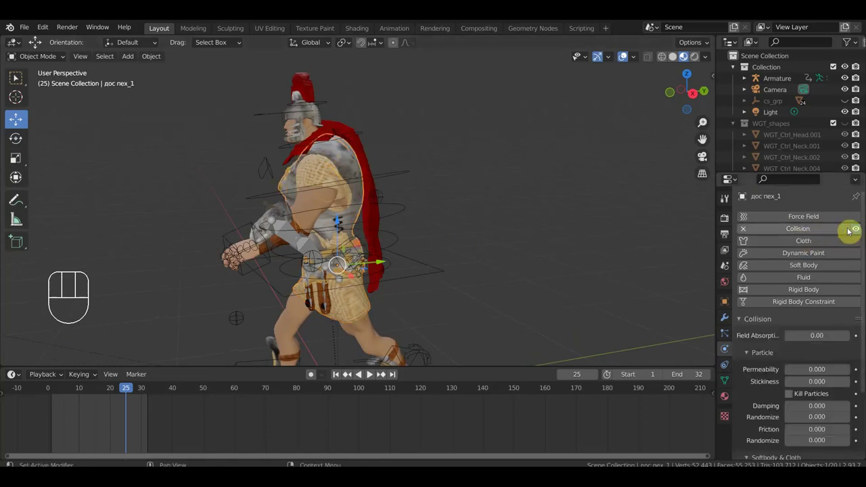
{"action": "left_click", "coordinate": [748, 230]}
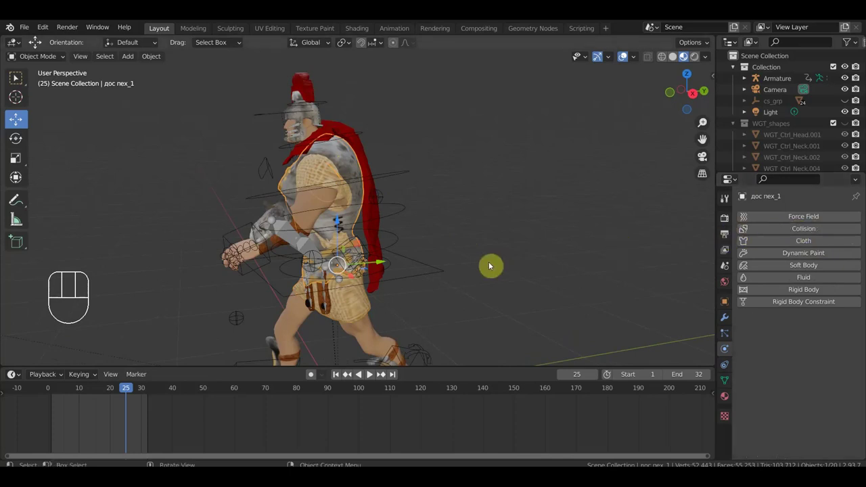
Give the body mesh Extract1_1 Collision, undoing the accidentally added Cloth.
{"action": "left_click", "coordinate": [745, 195]}
{"action": "left_click_drag", "start_coordinate": [812, 241], "coordinate": [745, 195]}
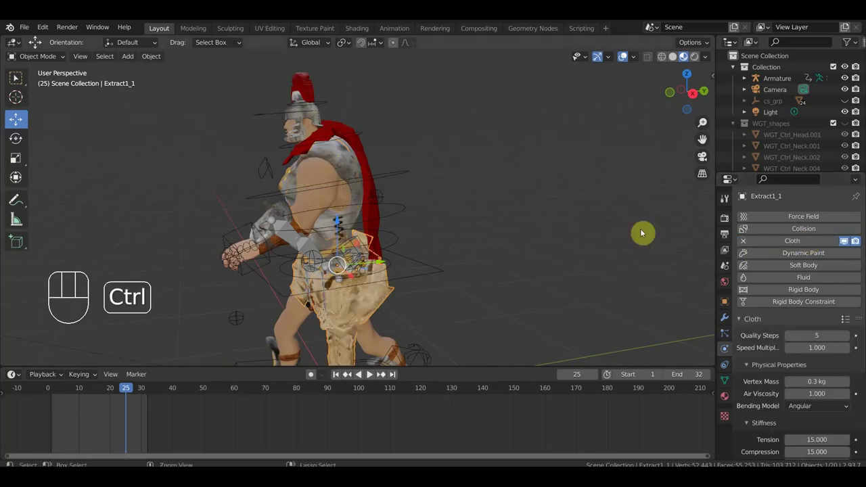
{"action": "key", "text": "ctrl+z"}
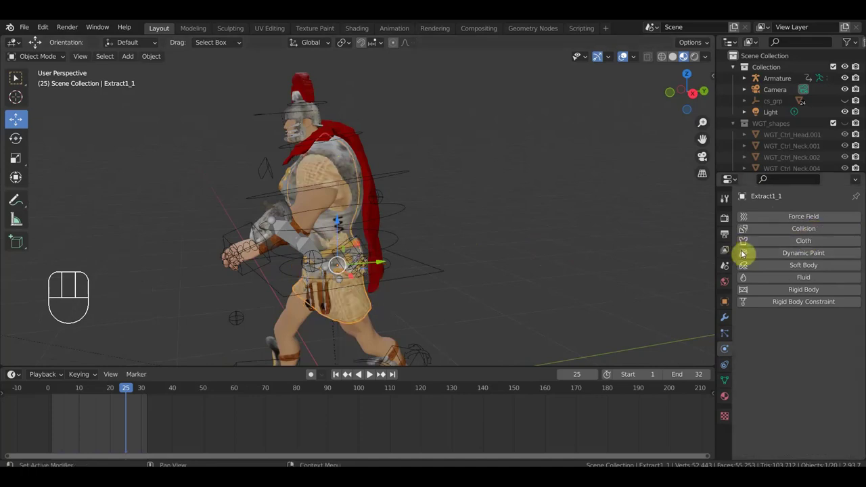
{"action": "left_click", "coordinate": [810, 231]}
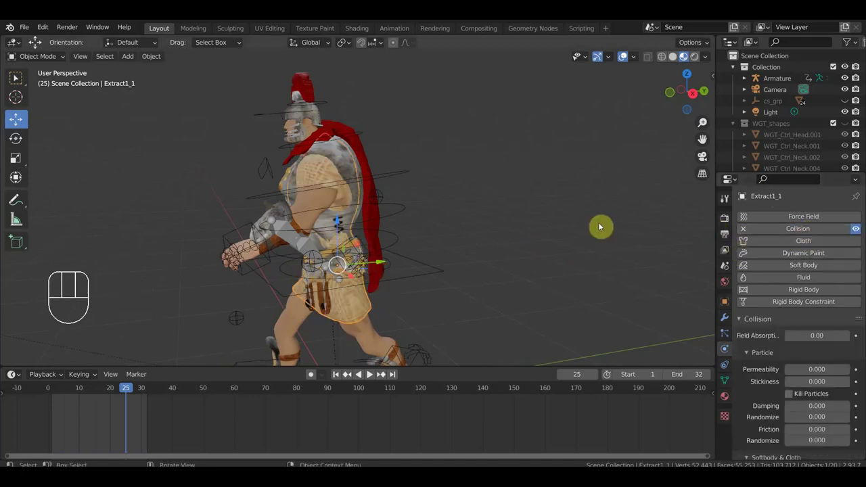
Play from the first frame, watch the cape from front and behind, and stop at frame 22.
{"action": "key", "text": "space"}
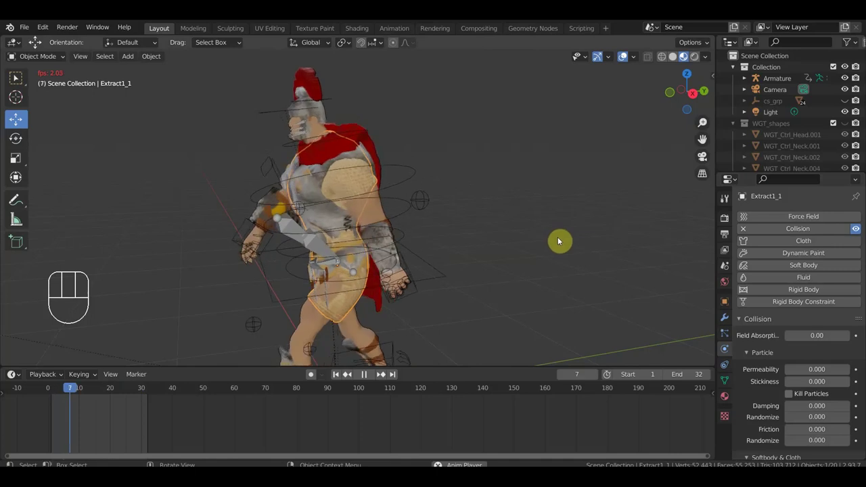
{"action": "left_click_drag", "start_coordinate": [620, 242], "coordinate": [633, 240]}
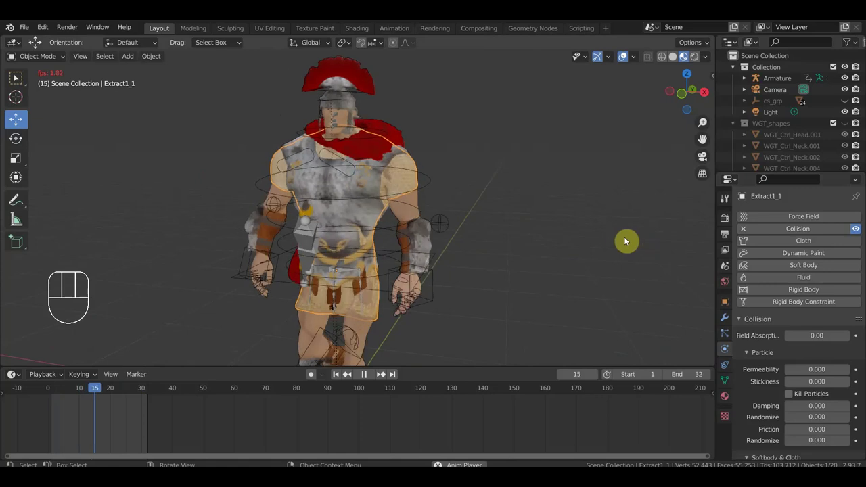
{"action": "left_click_drag", "start_coordinate": [520, 256], "coordinate": [467, 266]}
{"action": "key", "text": "space"}
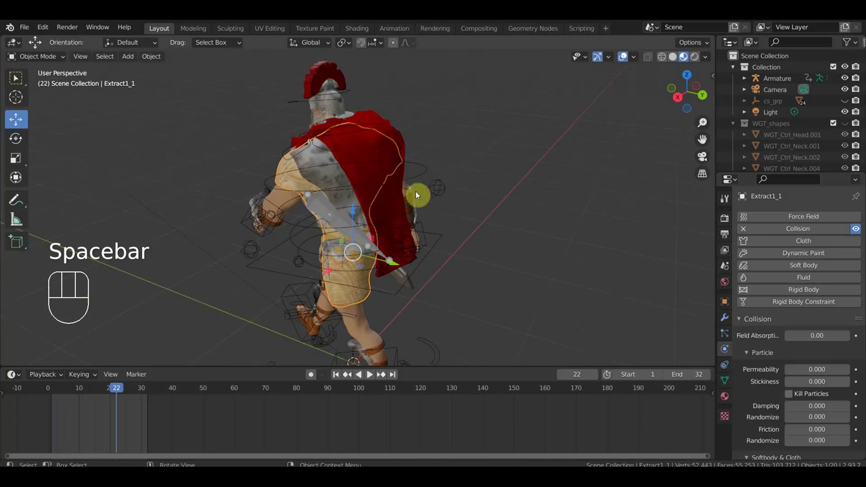
Select the red cape плащ_1 to reach its cloth simulation settings.
{"action": "left_click", "coordinate": [381, 165]}
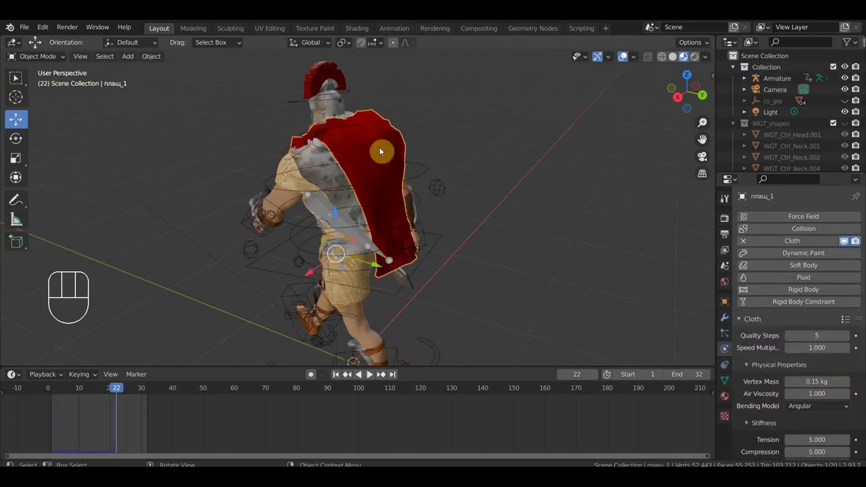
{"action": "right_click", "coordinate": [384, 149]}
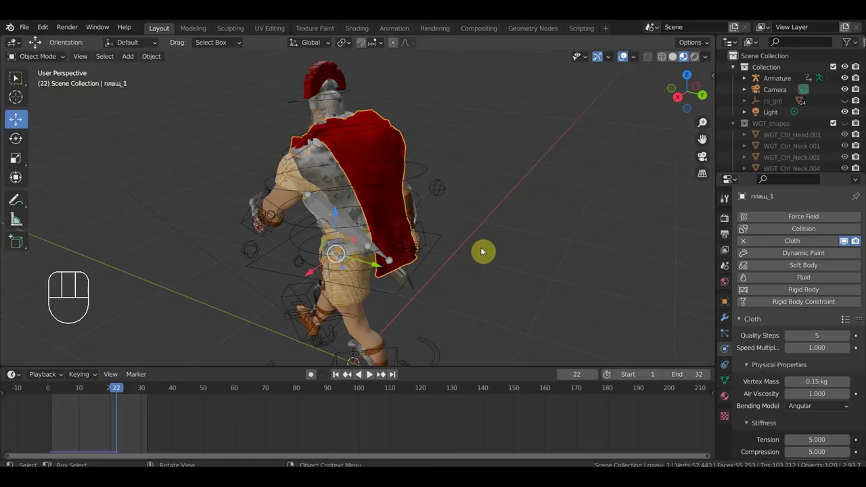
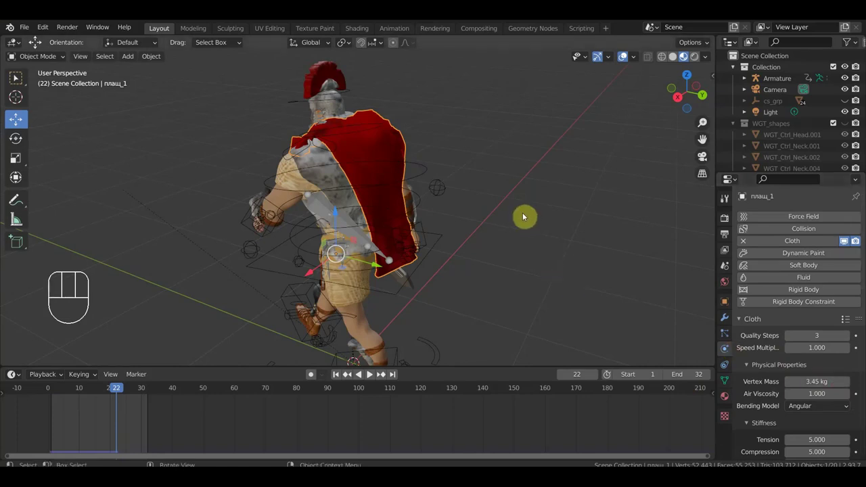
Play the heavier cape draping while orbiting around the soldier, stop at frame 16 and select mesh Extract8_2.
{"action": "key", "text": "space"}
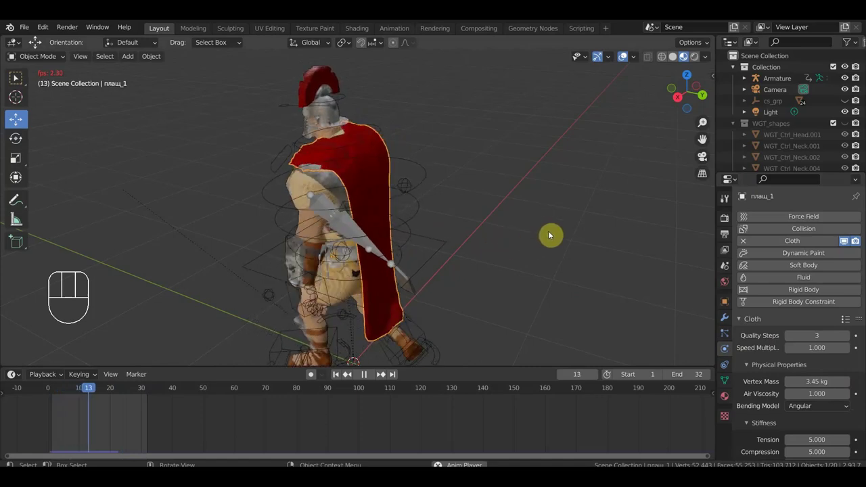
{"action": "left_click_drag", "start_coordinate": [558, 232], "coordinate": [562, 228]}
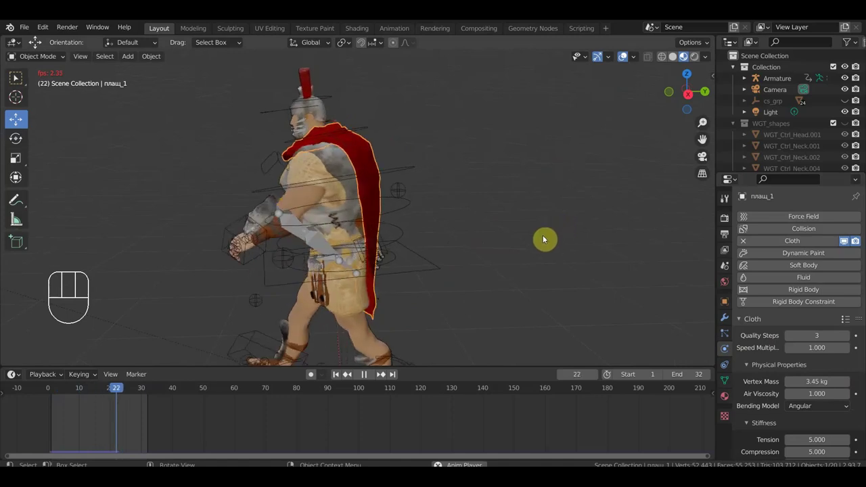
{"action": "left_click_drag", "start_coordinate": [438, 252], "coordinate": [507, 239]}
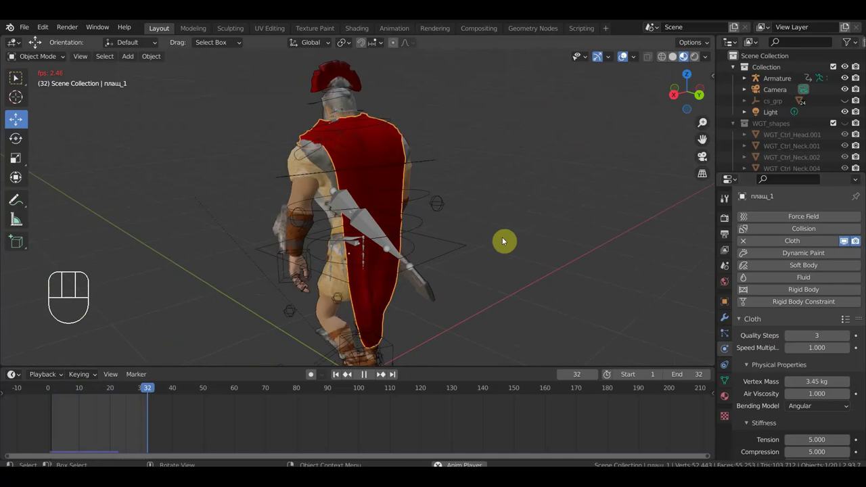
{"action": "key", "text": "space"}
{"action": "left_click_drag", "start_coordinate": [528, 245], "coordinate": [669, 244]}
{"action": "key", "text": "space"}
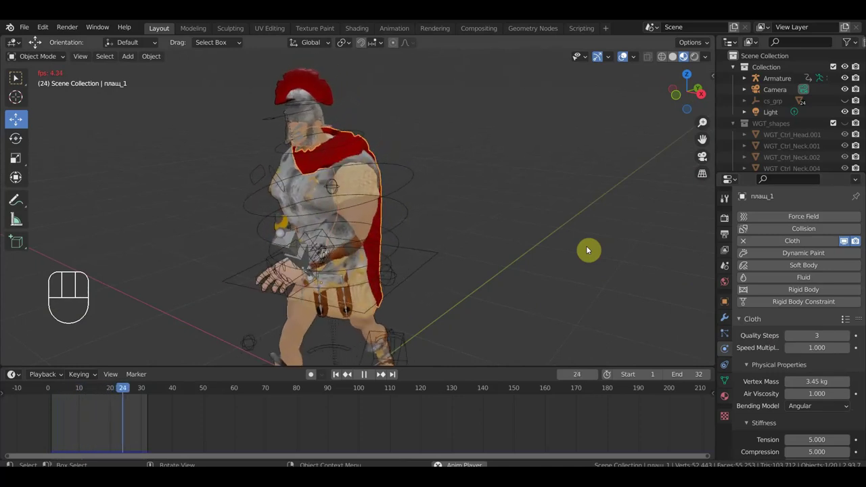
{"action": "left_click_drag", "start_coordinate": [613, 264], "coordinate": [634, 259]}
{"action": "left_click_drag", "start_coordinate": [624, 256], "coordinate": [616, 249]}
{"action": "key", "text": "space"}
{"action": "left_click", "coordinate": [350, 296]}
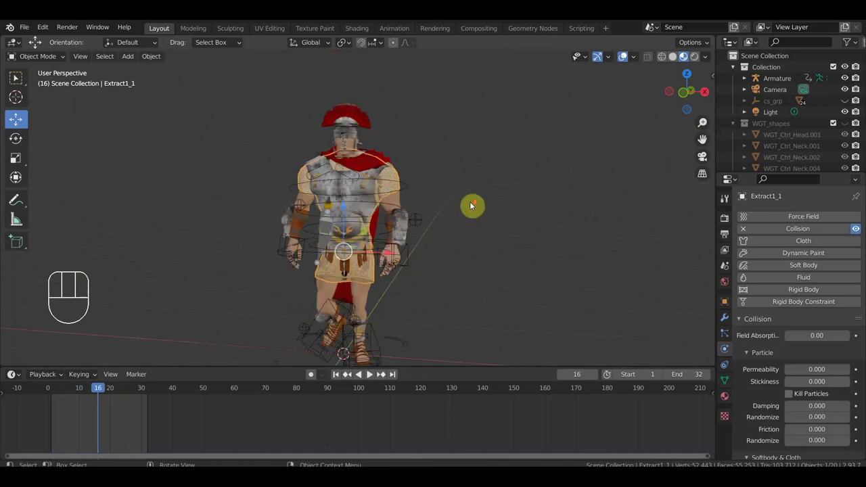
Orbit to view the soldier from the side and from behind.
{"action": "left_click_drag", "start_coordinate": [432, 214], "coordinate": [362, 210]}
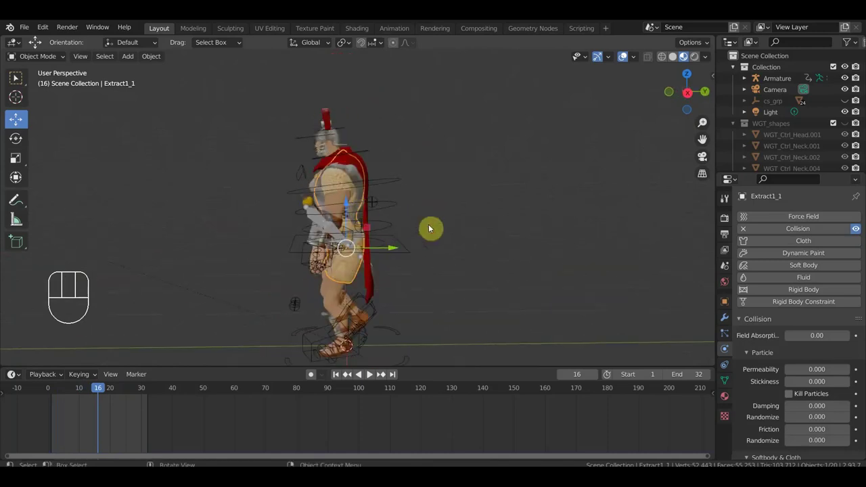
{"action": "left_click_drag", "start_coordinate": [431, 229], "coordinate": [292, 238]}
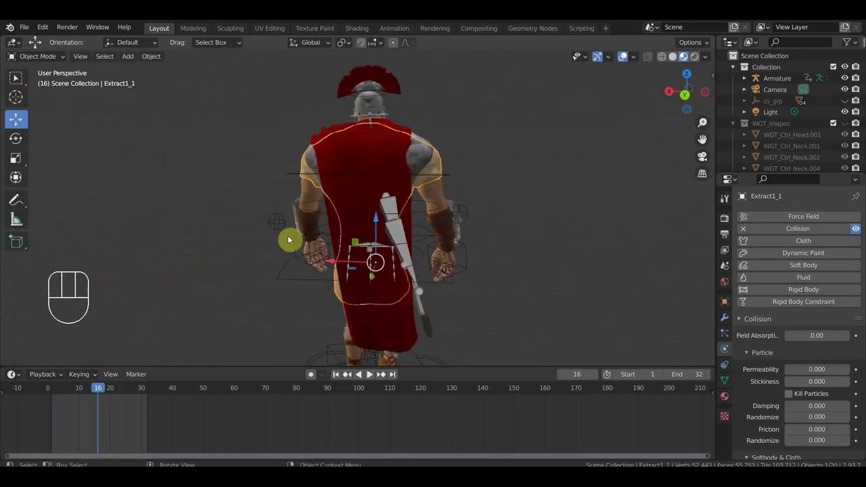
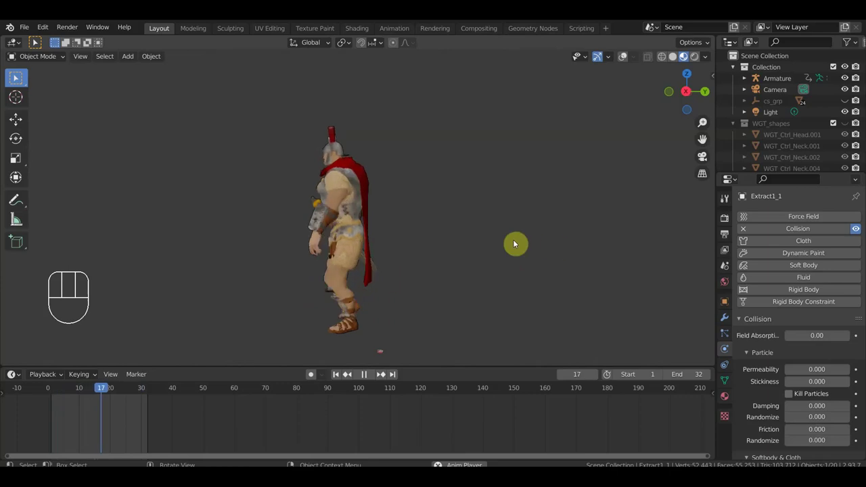
Stop playback, orbit to the soldier's front and step through frames to inspect the cape.
{"action": "key", "text": "space"}
{"action": "left_click_drag", "start_coordinate": [444, 259], "coordinate": [554, 265]}
{"action": "left_click_drag", "start_coordinate": [536, 274], "coordinate": [540, 249]}
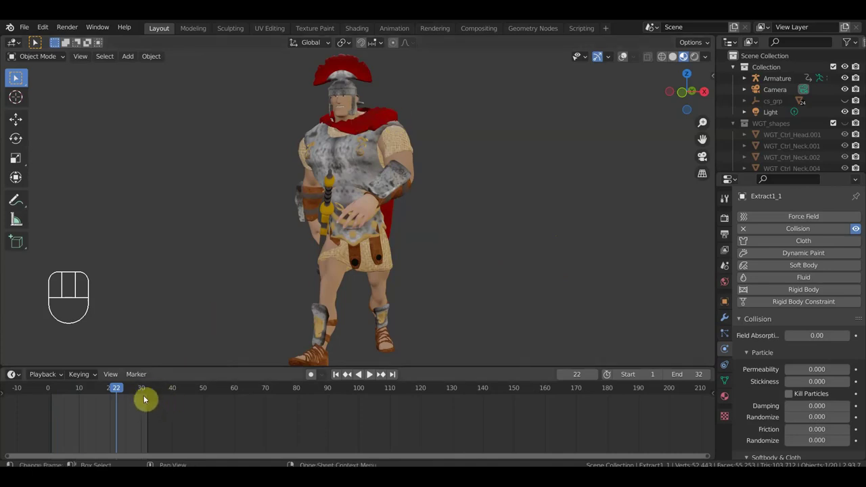
{"action": "left_click_drag", "start_coordinate": [466, 330], "coordinate": [266, 337]}
Replay the walk loop, checking the cape sway from the side, and stop at frame 11.
{"action": "key", "text": "space"}
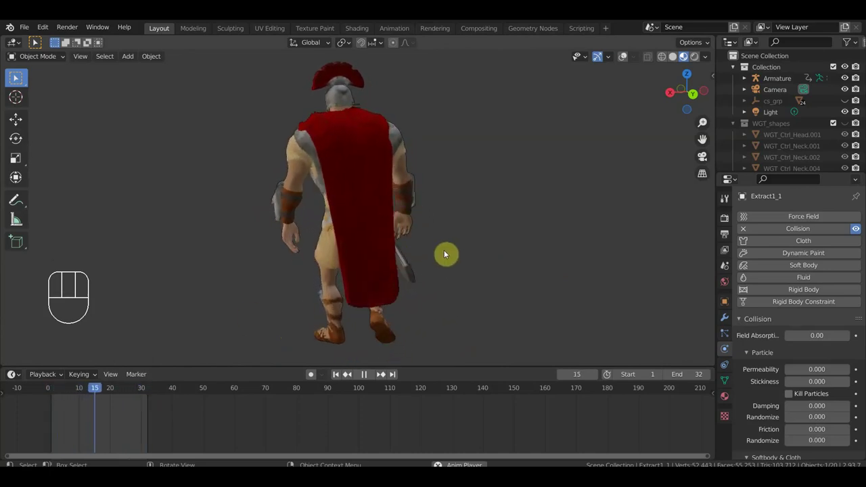
{"action": "key", "text": "space"}
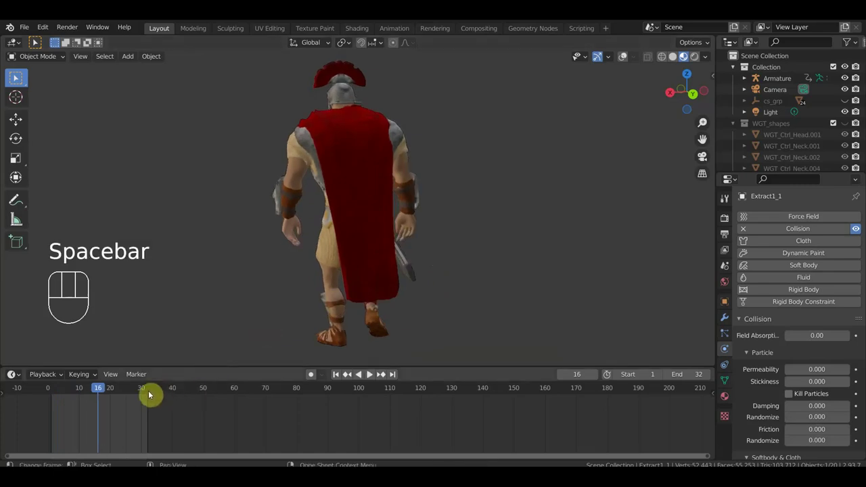
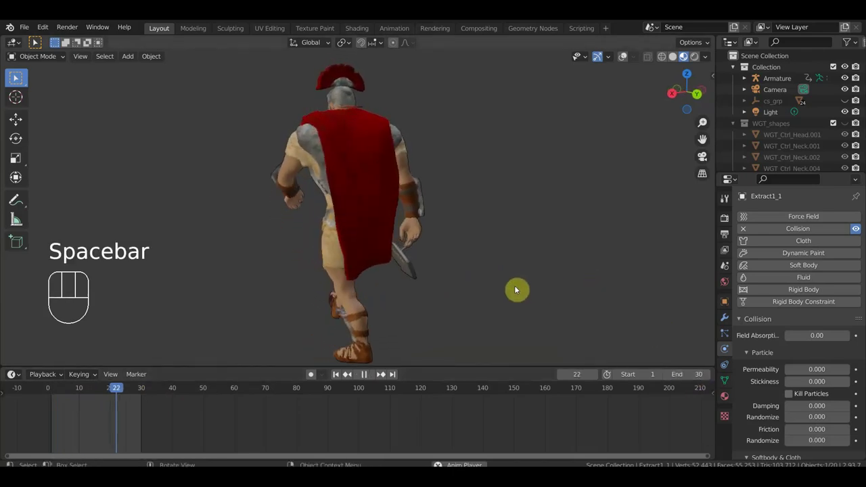
{"action": "left_click_drag", "start_coordinate": [569, 300], "coordinate": [606, 309]}
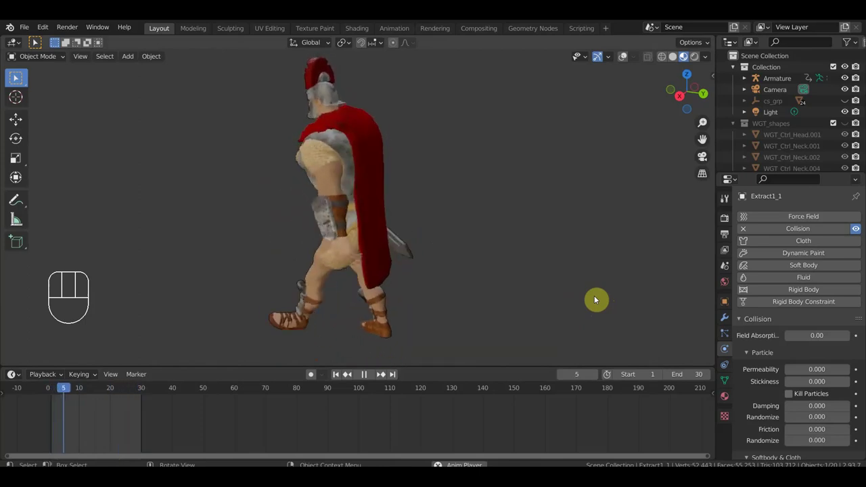
{"action": "key", "text": "space"}
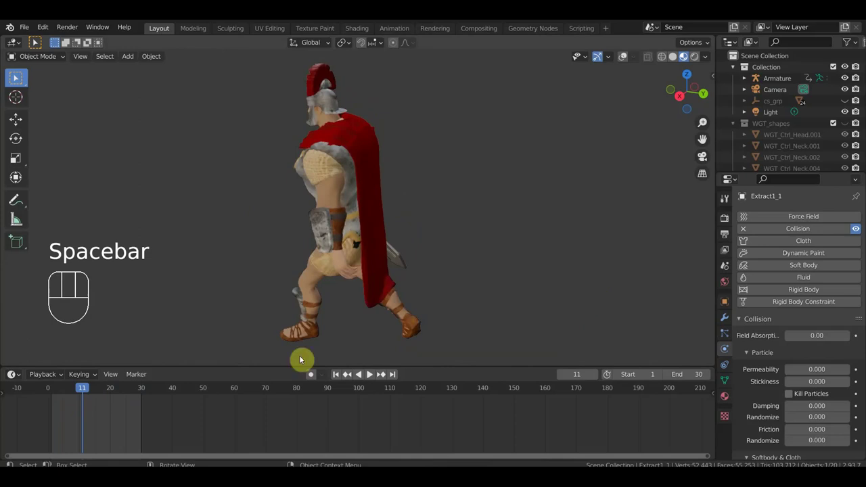
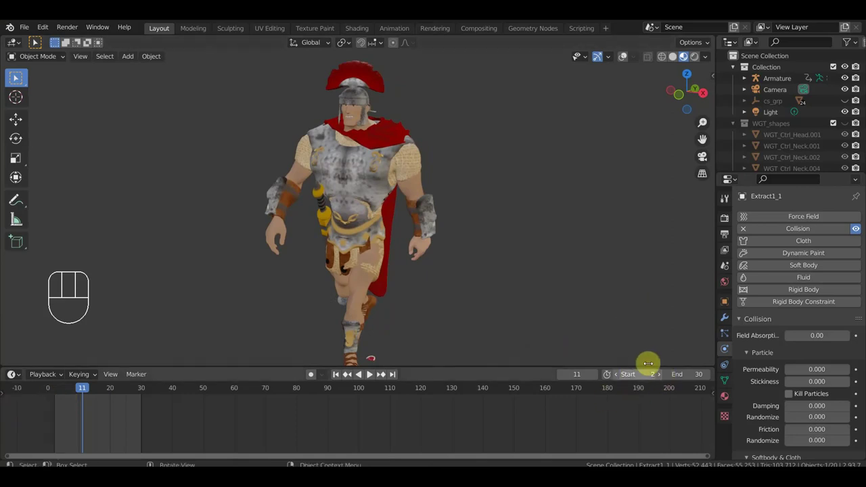
Play the frame 3–30 loop of the walking soldier, stop it and rewind to frame 7.
{"action": "left_click_drag", "start_coordinate": [664, 379], "coordinate": [664, 368]}
{"action": "left_click_drag", "start_coordinate": [657, 314], "coordinate": [505, 313]}
{"action": "key", "text": "space"}
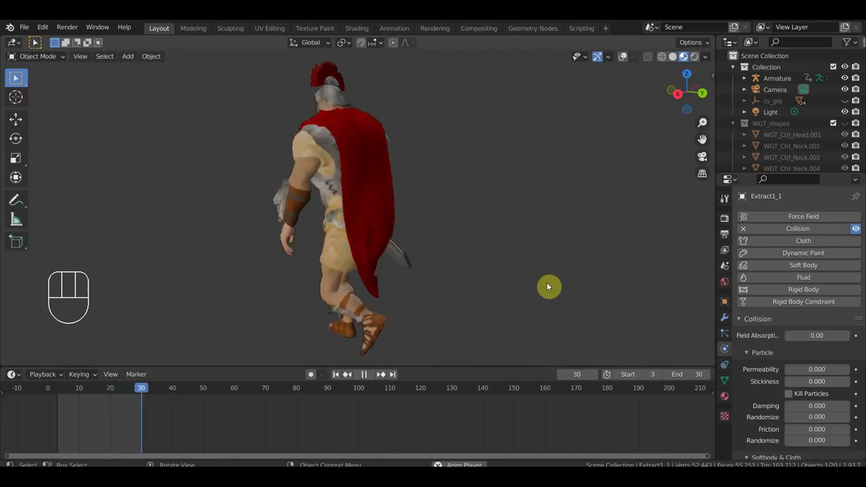
{"action": "key", "text": "space"}
{"action": "left_click_drag", "start_coordinate": [555, 284], "coordinate": [677, 284]}
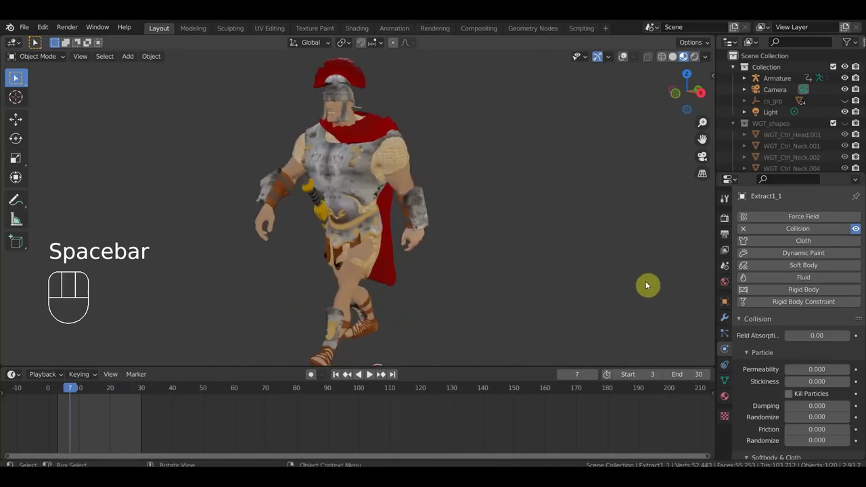
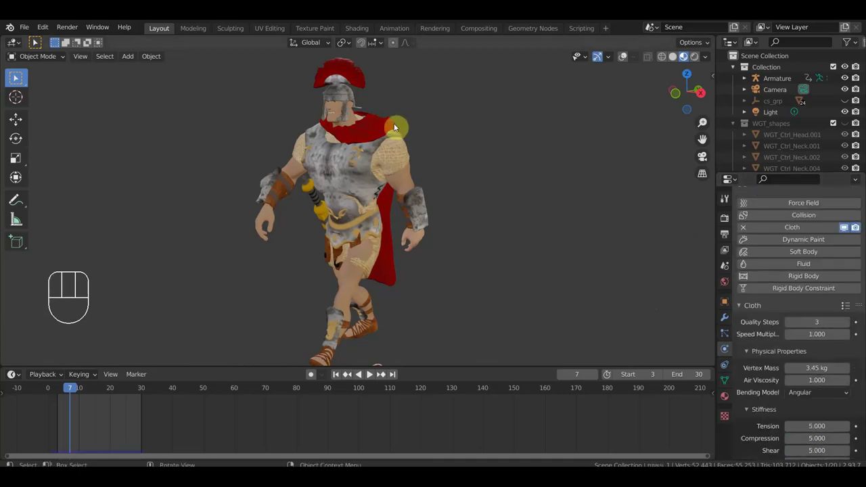
Select the red cape плащ_1 and inspect it from above, over the shoulders and from the side.
{"action": "left_click", "coordinate": [624, 62]}
{"action": "left_click_drag", "start_coordinate": [482, 186], "coordinate": [407, 185]}
{"action": "left_click_drag", "start_coordinate": [438, 201], "coordinate": [494, 266]}
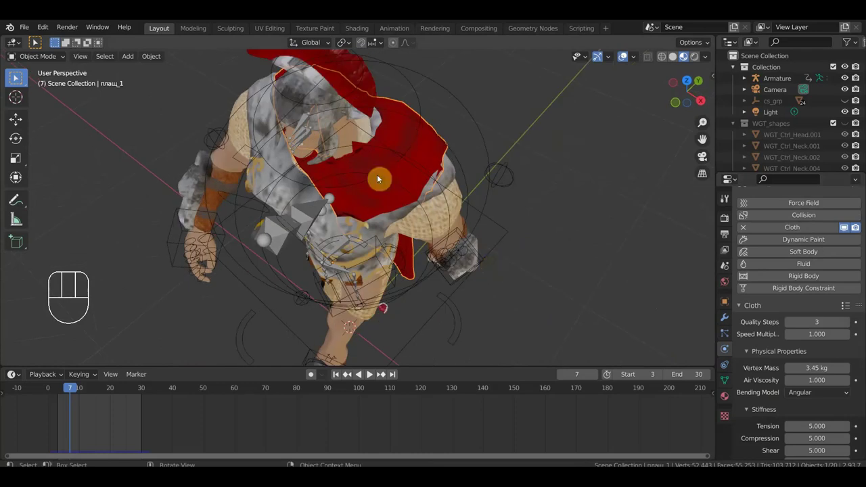
{"action": "left_click_drag", "start_coordinate": [460, 170], "coordinate": [468, 165]}
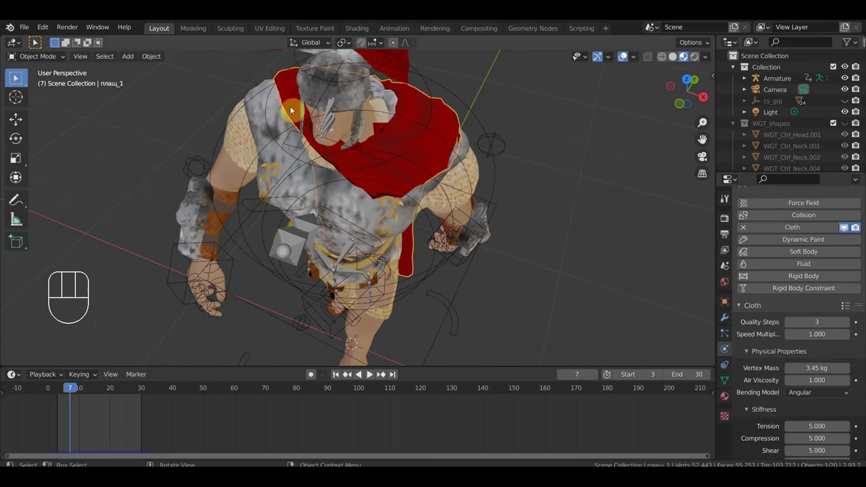
{"action": "left_click_drag", "start_coordinate": [568, 193], "coordinate": [479, 169]}
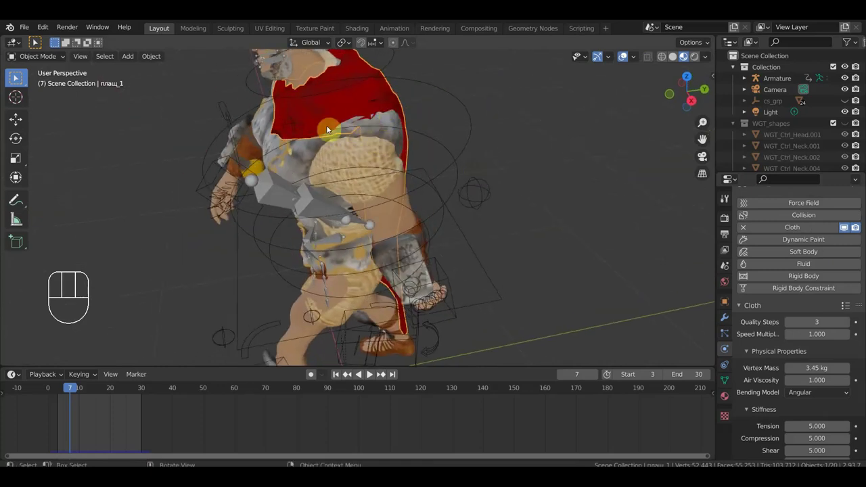
{"action": "middle_click", "coordinate": [533, 272]}
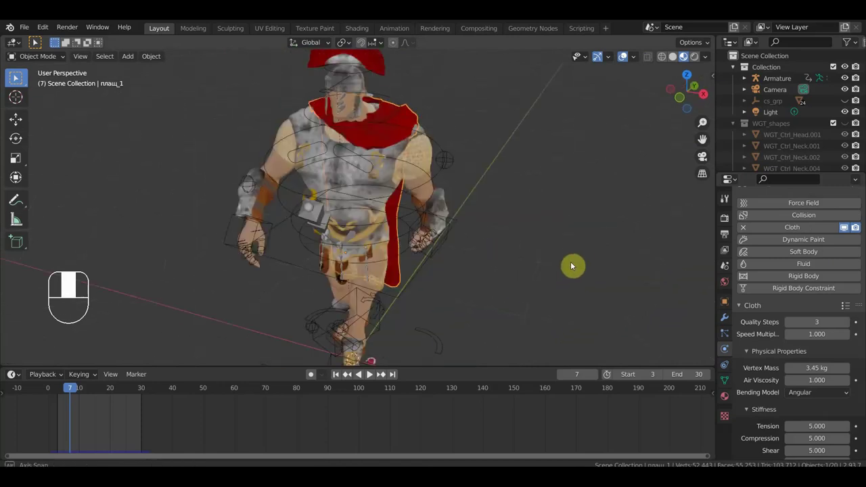
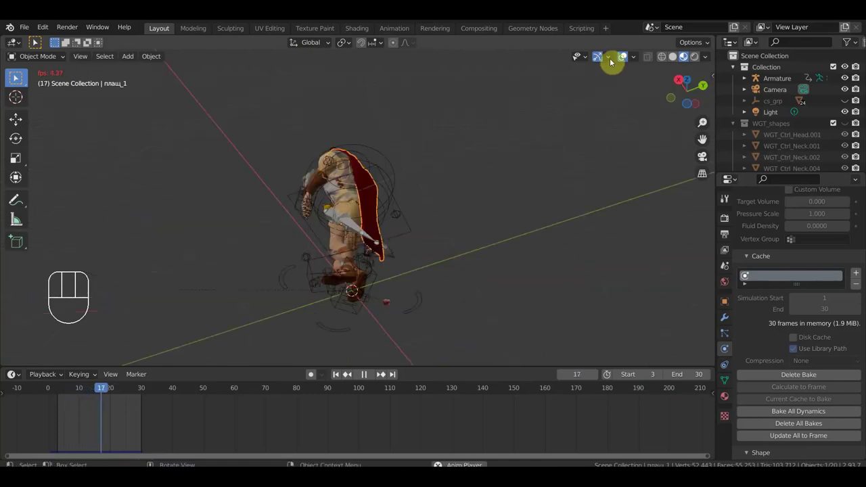
Hide the rig and guide overlays, play the walk from the side and zoom in on the soldier's feet.
{"action": "left_click", "coordinate": [627, 58]}
{"action": "left_click_drag", "start_coordinate": [589, 210], "coordinate": [406, 273]}
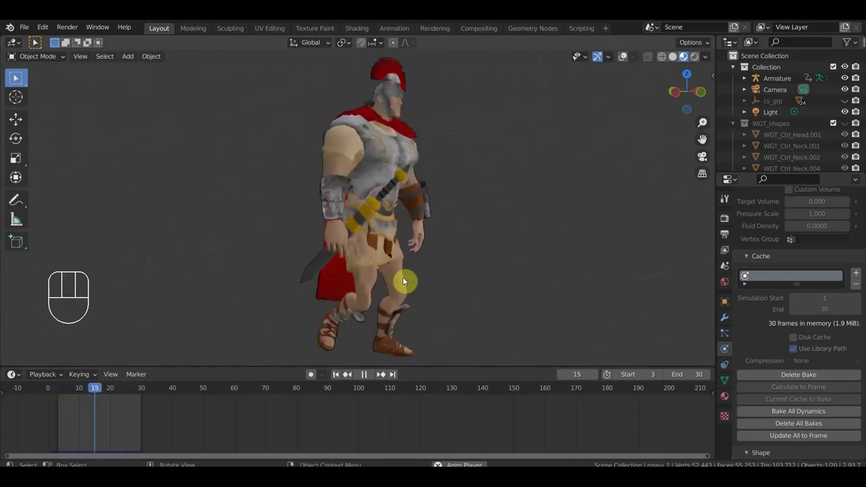
{"action": "key", "text": "space"}
{"action": "left_click_drag", "start_coordinate": [483, 268], "coordinate": [531, 148]}
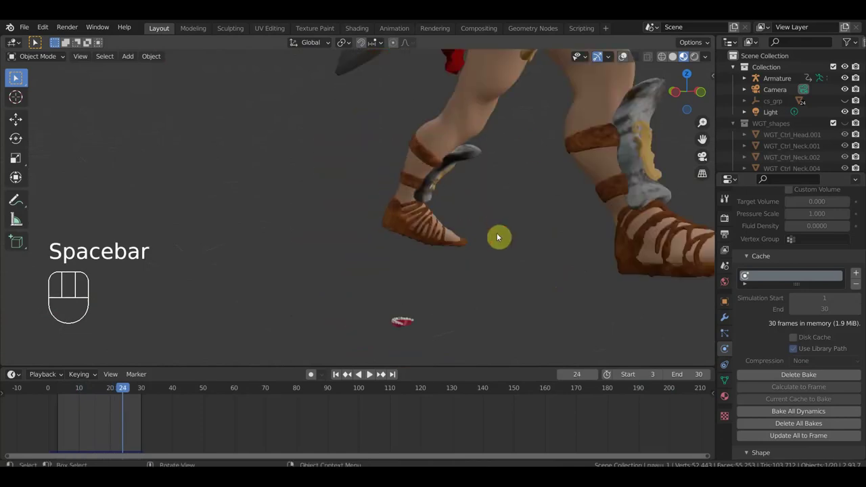
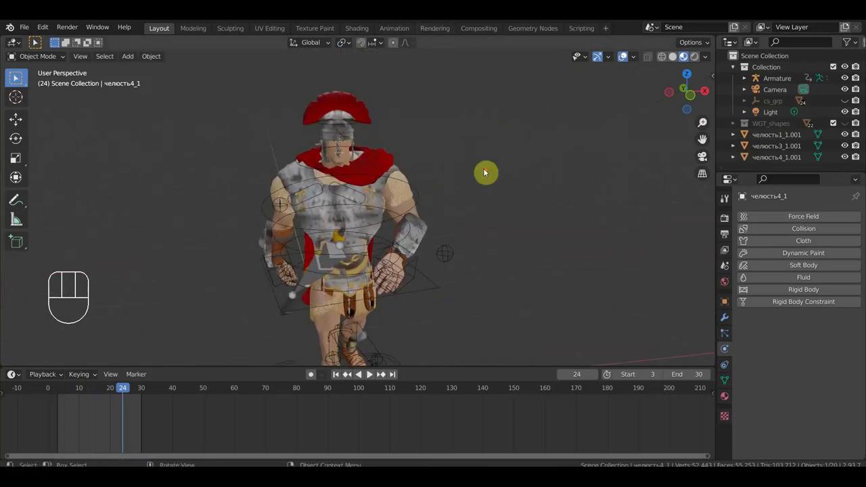
{"action": "middle_click", "coordinate": [373, 375]}
{"action": "left_click_drag", "start_coordinate": [498, 297], "coordinate": [531, 272]}
{"action": "left_click_drag", "start_coordinate": [527, 267], "coordinate": [522, 251]}
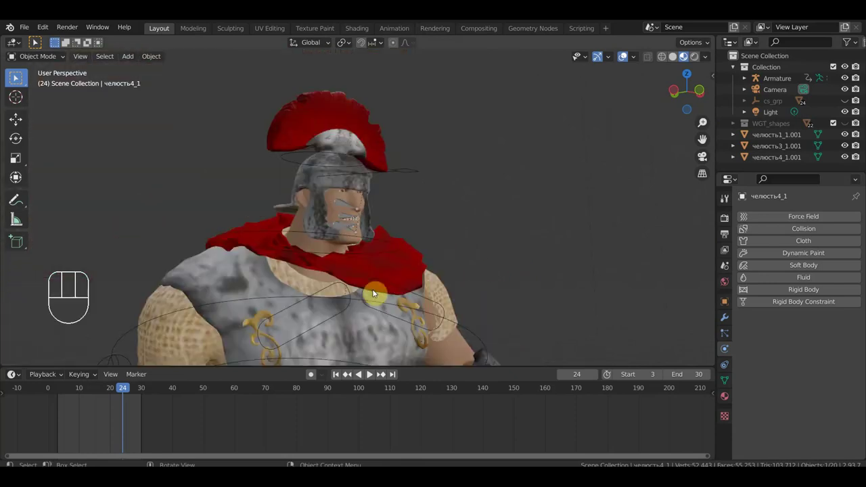
{"action": "left_click_drag", "start_coordinate": [523, 264], "coordinate": [495, 182]}
{"action": "left_click_drag", "start_coordinate": [491, 195], "coordinate": [397, 269]}
{"action": "left_click", "coordinate": [403, 299]}
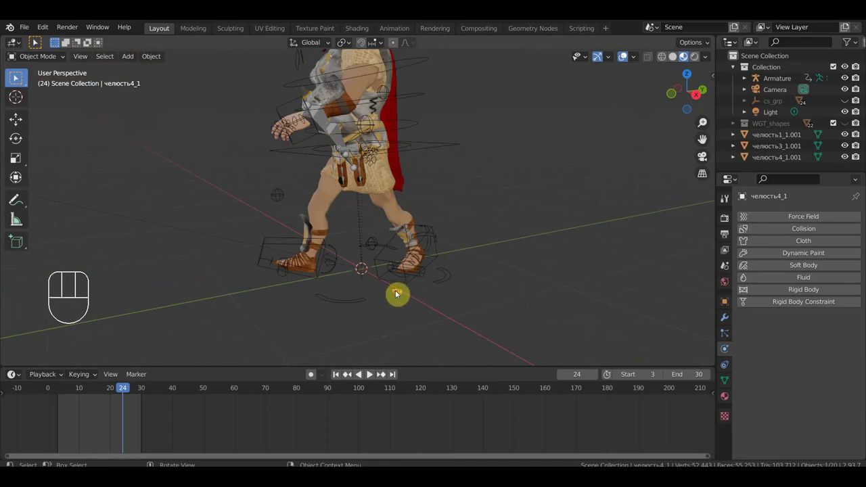
Delete the stray jaw piece and save the project file.
{"action": "key", "text": "Delete"}
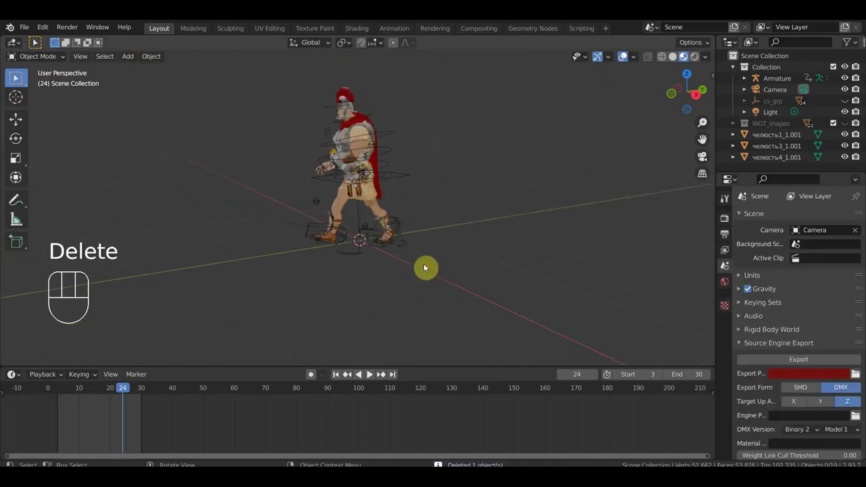
{"action": "left_click_drag", "start_coordinate": [431, 238], "coordinate": [530, 230]}
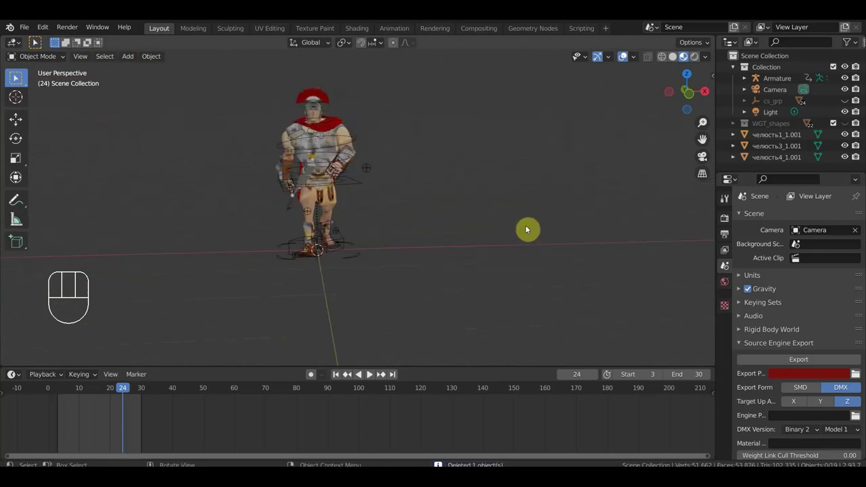
{"action": "key", "text": "KP_1"}
Orbit around the soldier to check the cape from the front and side.
{"action": "left_click_drag", "start_coordinate": [446, 244], "coordinate": [454, 235]}
{"action": "left_click_drag", "start_coordinate": [464, 244], "coordinate": [508, 272]}
{"action": "left_click_drag", "start_coordinate": [525, 268], "coordinate": [534, 263]}
{"action": "left_click_drag", "start_coordinate": [34, 28], "coordinate": [14, 77]}
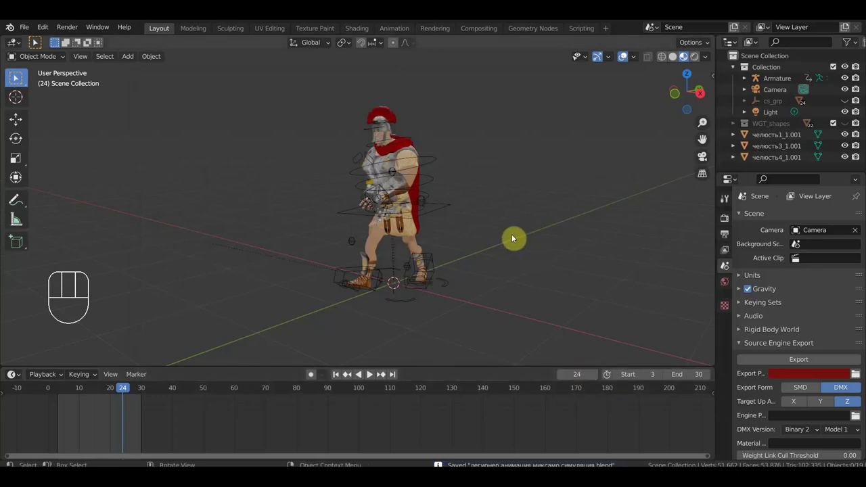
{"action": "middle_click", "coordinate": [14, 77]}
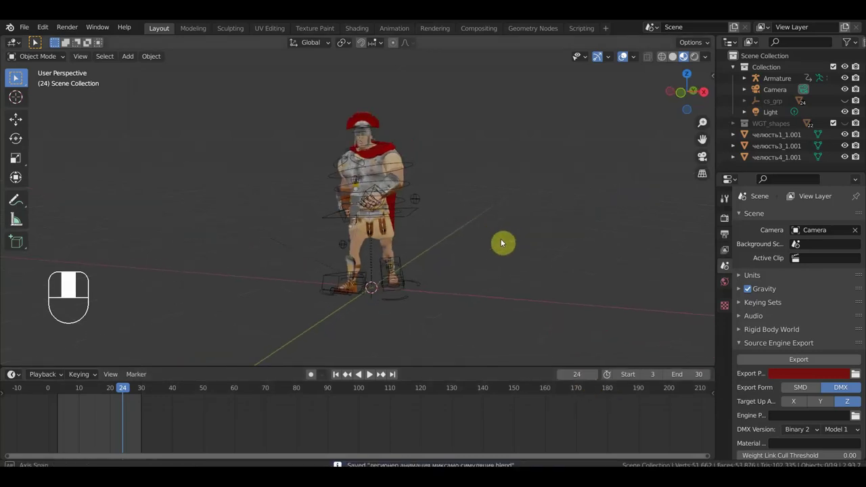
{"action": "middle_click", "coordinate": [15, 77]}
{"action": "left_click_drag", "start_coordinate": [15, 77], "coordinate": [15, 77]}
Select the red cape and delete its baked cloth simulation cache.
{"action": "left_click", "coordinate": [15, 77]}
{"action": "left_click", "coordinate": [14, 77]}
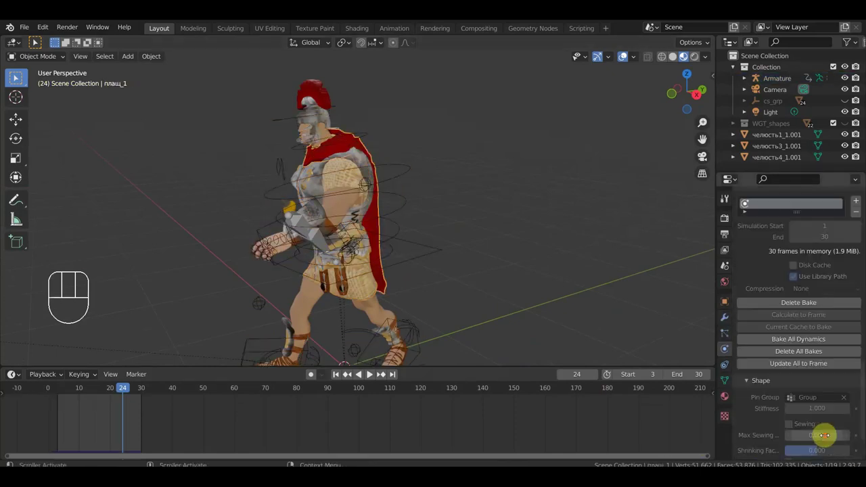
{"action": "left_click", "coordinate": [15, 78]}
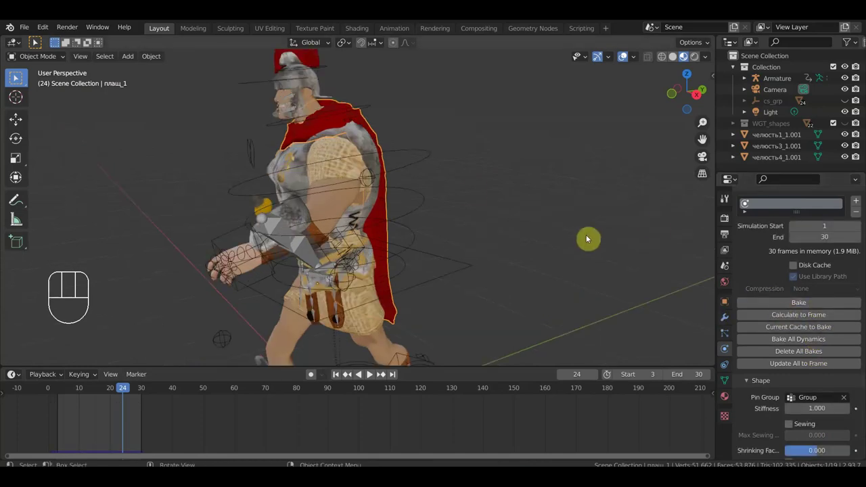
{"action": "middle_click", "coordinate": [14, 78]}
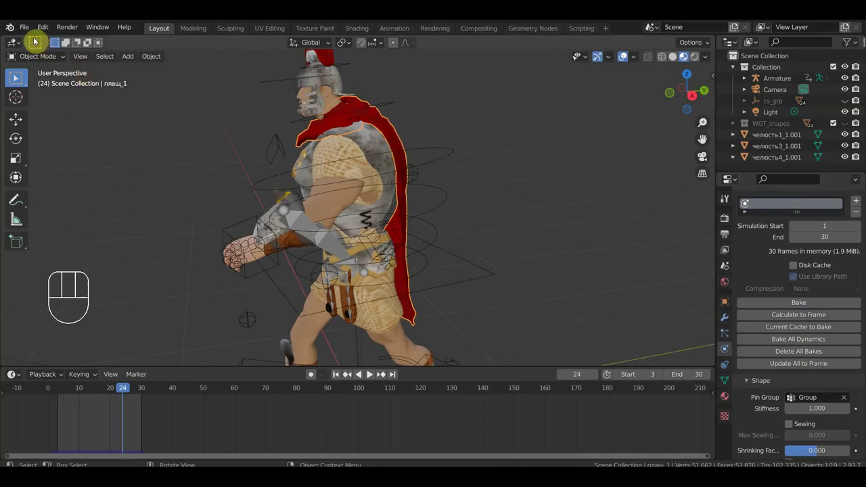
{"action": "middle_click", "coordinate": [14, 77]}
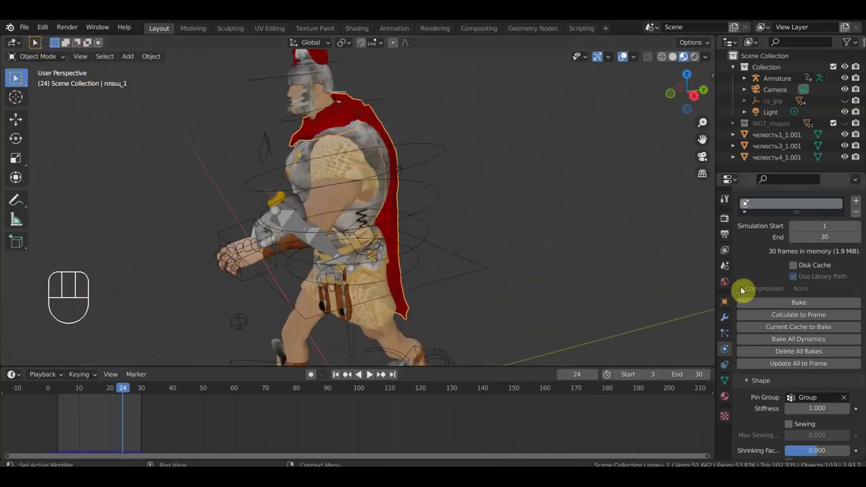
Move the cape's Cloth modifier above its Armature modifier and replay the animation to check it.
{"action": "left_click", "coordinate": [14, 77]}
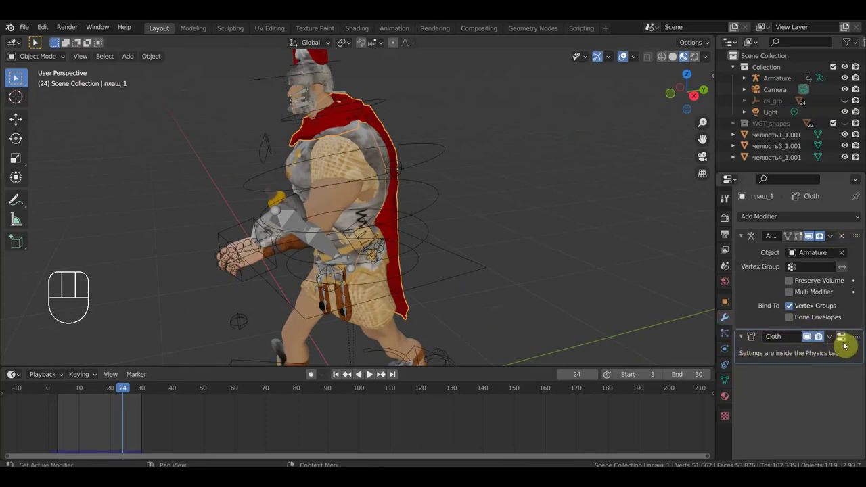
{"action": "left_click", "coordinate": [15, 77]}
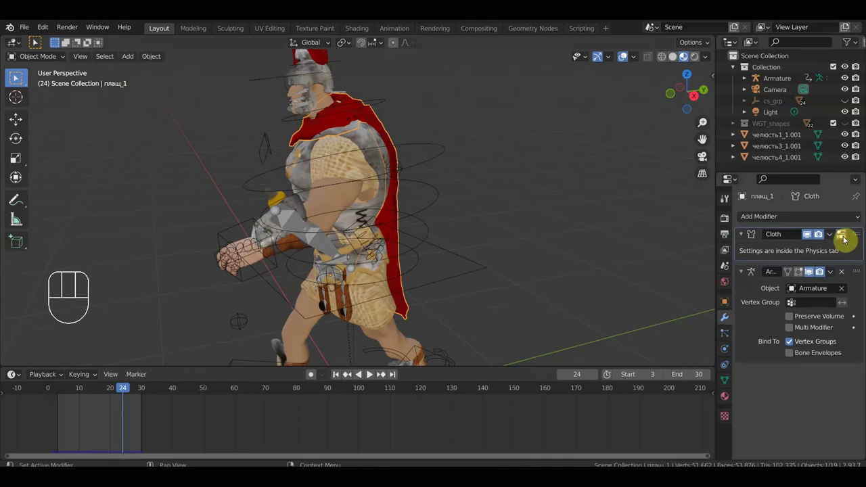
{"action": "key", "text": "space"}
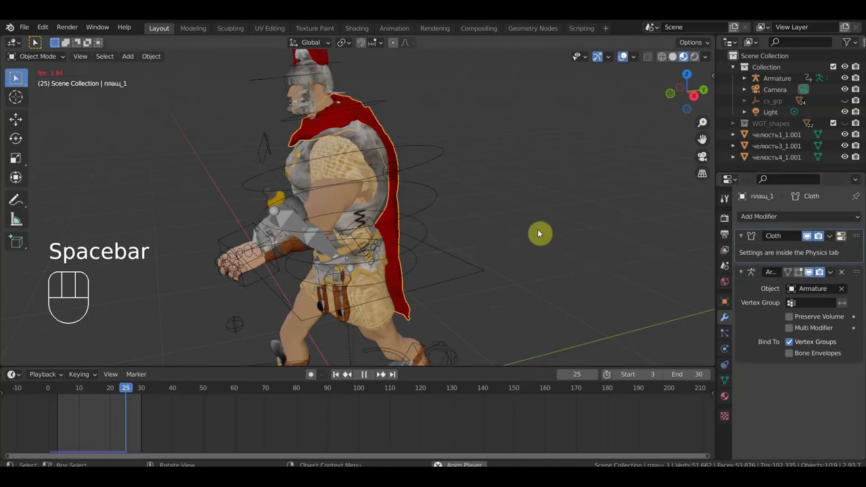
{"action": "left_click_drag", "start_coordinate": [14, 78], "coordinate": [14, 77]}
{"action": "left_click_drag", "start_coordinate": [14, 77], "coordinate": [14, 77]}
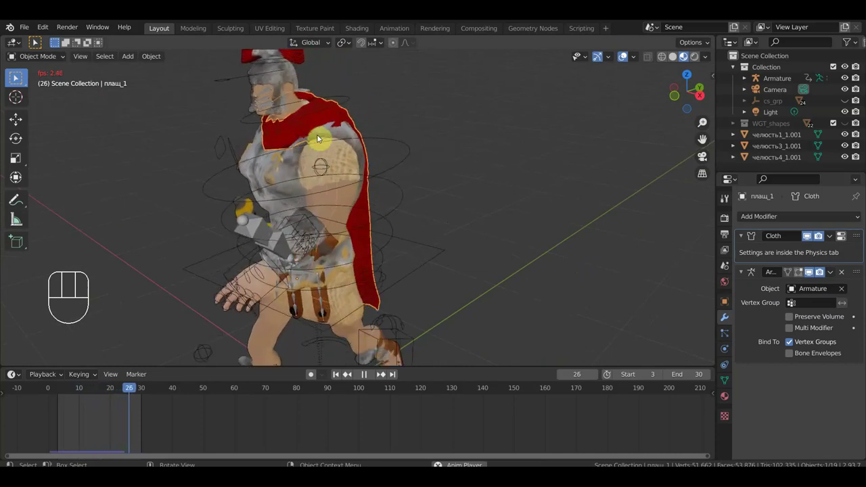
{"action": "key", "text": "space"}
Check the cape against the body, then select the cape together with the soldier's armature.
{"action": "left_click_drag", "start_coordinate": [14, 77], "coordinate": [14, 77]}
{"action": "left_click_drag", "start_coordinate": [14, 77], "coordinate": [14, 77]}
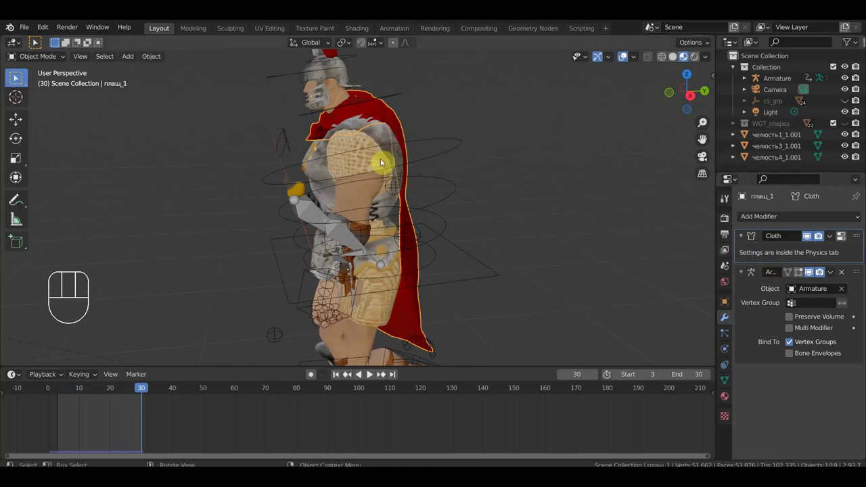
{"action": "middle_click", "coordinate": [14, 77]}
{"action": "left_click", "coordinate": [15, 77]}
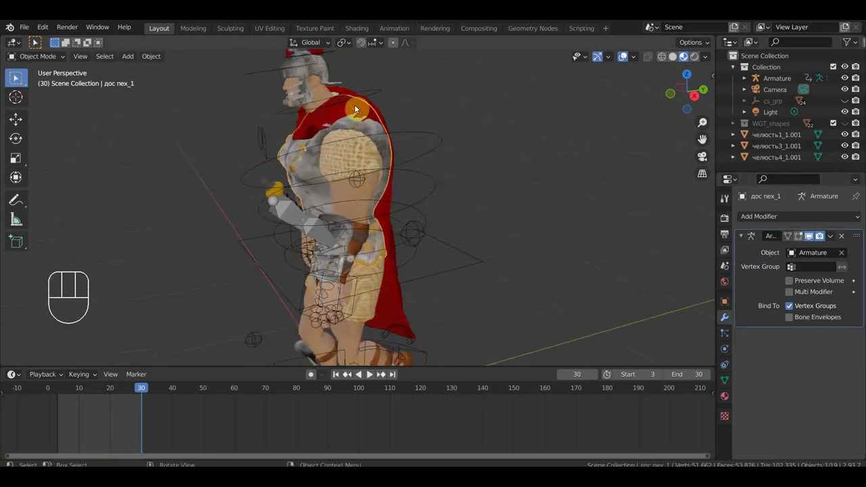
{"action": "left_click", "coordinate": [15, 77]}
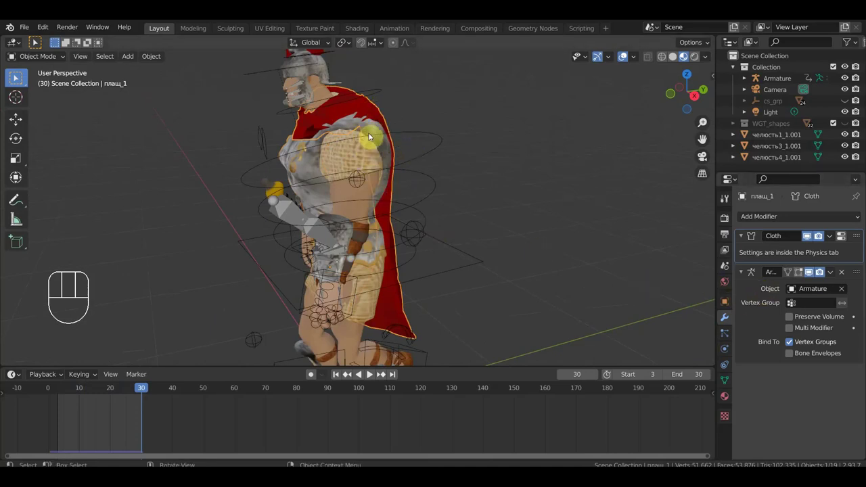
{"action": "left_click", "coordinate": [14, 77]}
Add a Data Transfer modifier to the cape плащ_1 with дос пех_1 as its source.
{"action": "key", "text": "ctrl+p"}
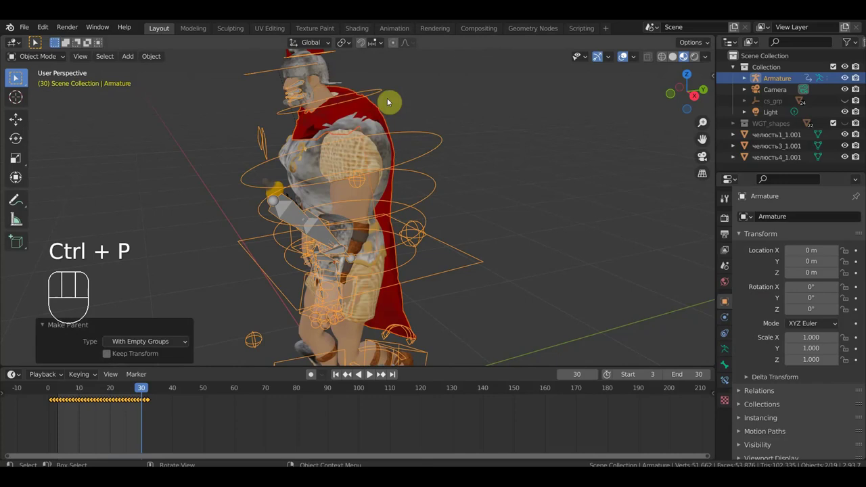
{"action": "middle_click", "coordinate": [14, 77]}
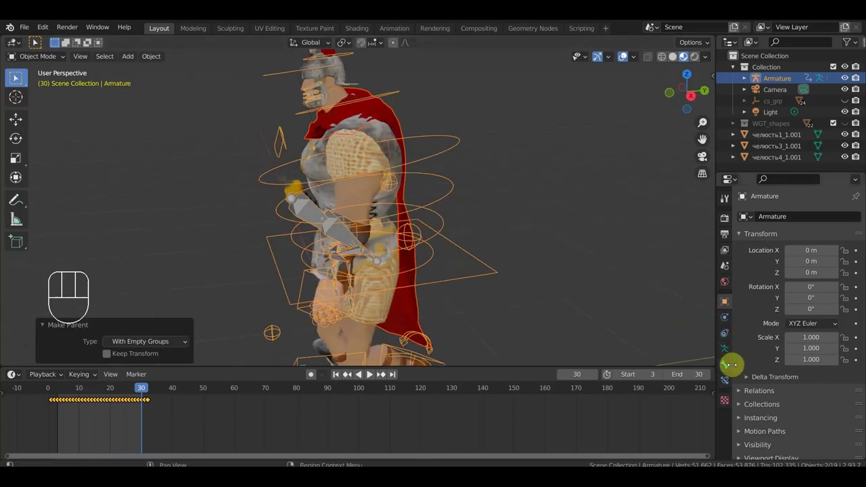
{"action": "left_click", "coordinate": [14, 77]}
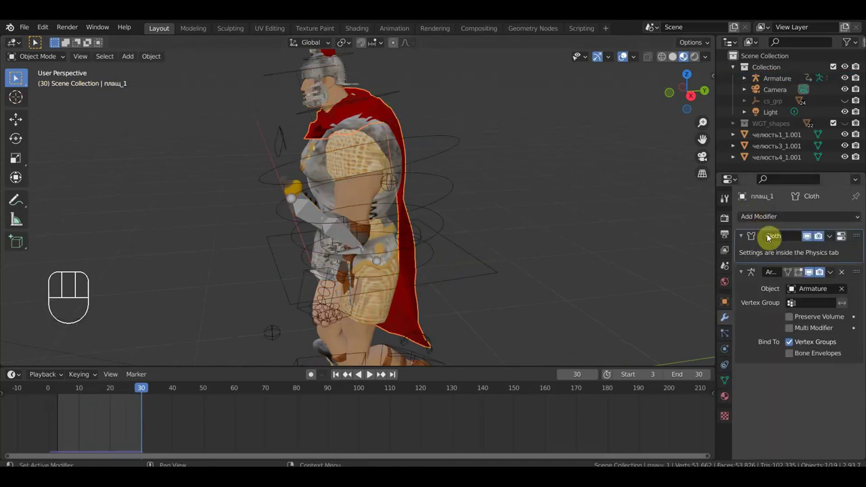
{"action": "left_click", "coordinate": [14, 77]}
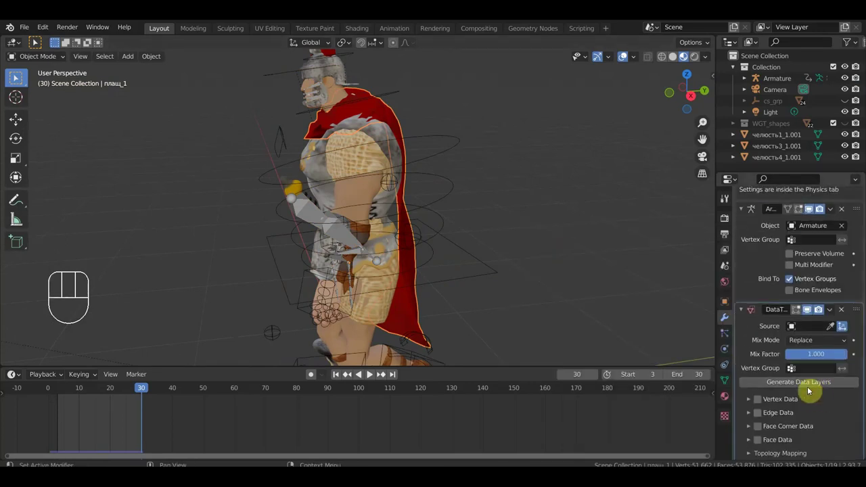
{"action": "left_click", "coordinate": [14, 77]}
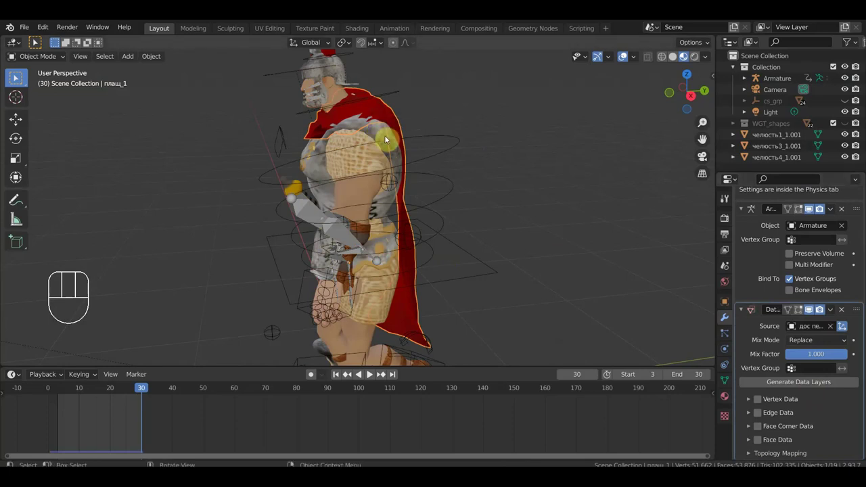
Enable Vertex Data with Vertex Groups on the transfer and bring up its apply options.
{"action": "left_click", "coordinate": [15, 77]}
{"action": "left_click", "coordinate": [14, 78]}
{"action": "left_click", "coordinate": [14, 77]}
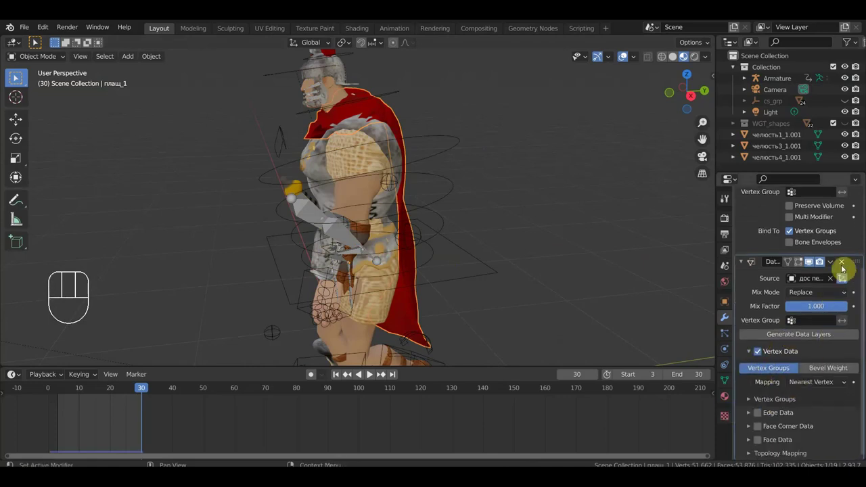
{"action": "left_click", "coordinate": [14, 77]}
Apply the vertex-group transfer and play back the cape animation to check it.
{"action": "key", "text": "space"}
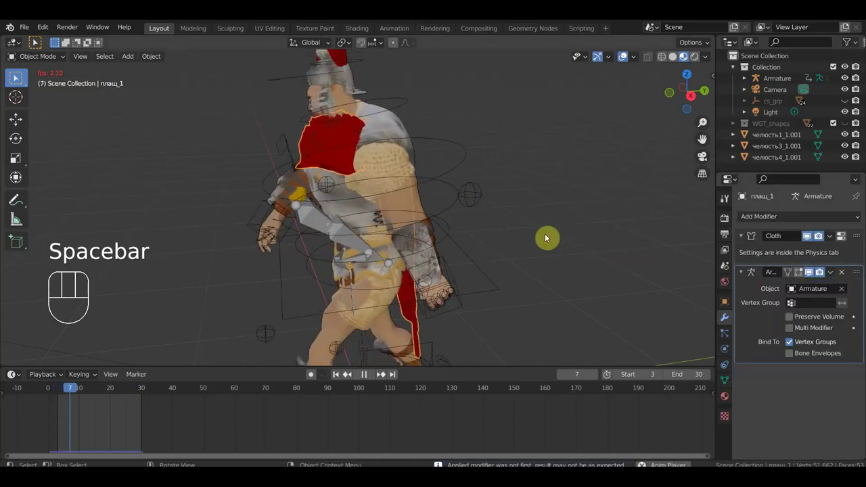
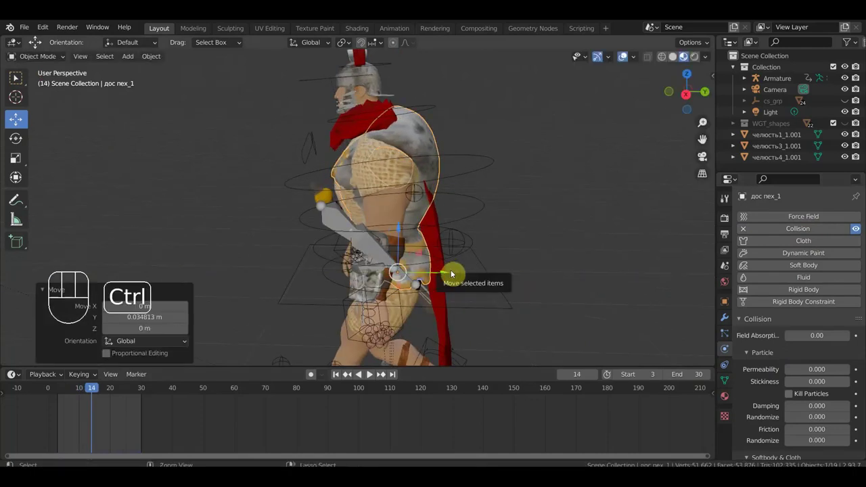
Select плащ_1 and nudge it back from the soldier's body in several small moves.
{"action": "key", "text": "ctrl+z"}
{"action": "left_click", "coordinate": [448, 214]}
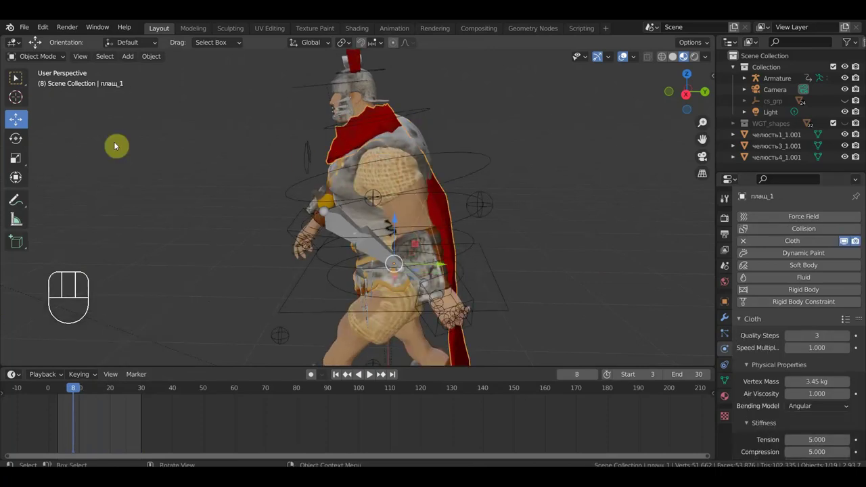
{"action": "key", "text": "g"}
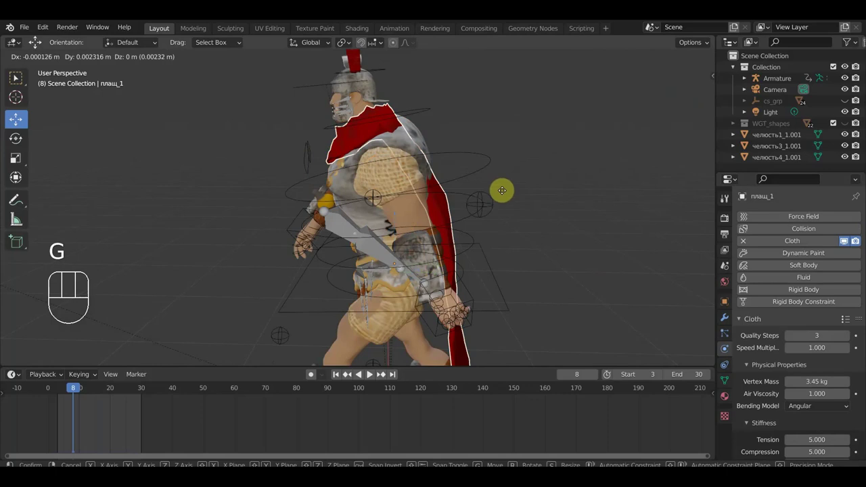
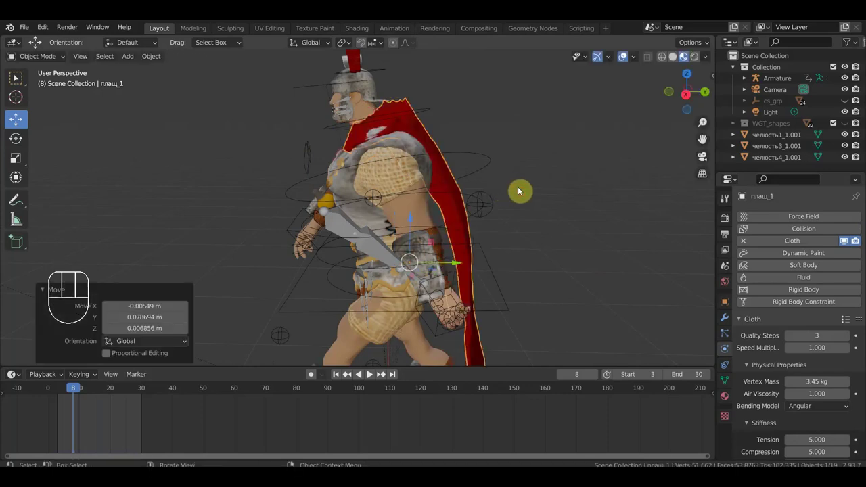
{"action": "key", "text": "g"}
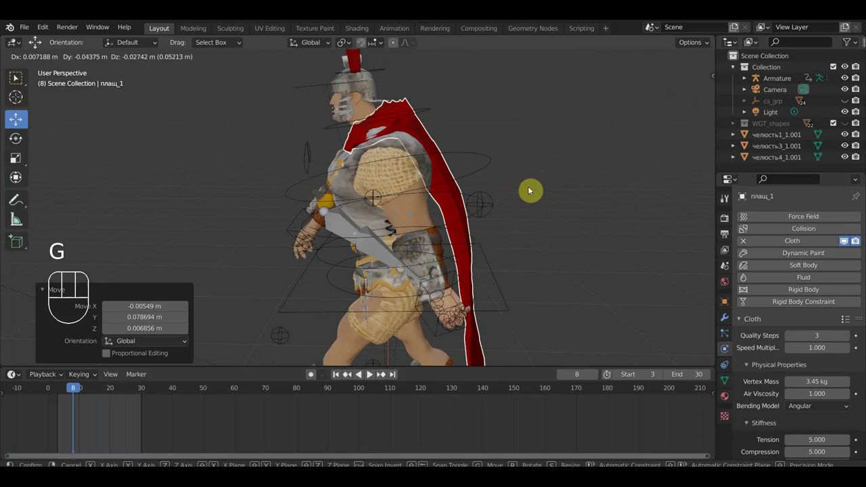
{"action": "key", "text": "g"}
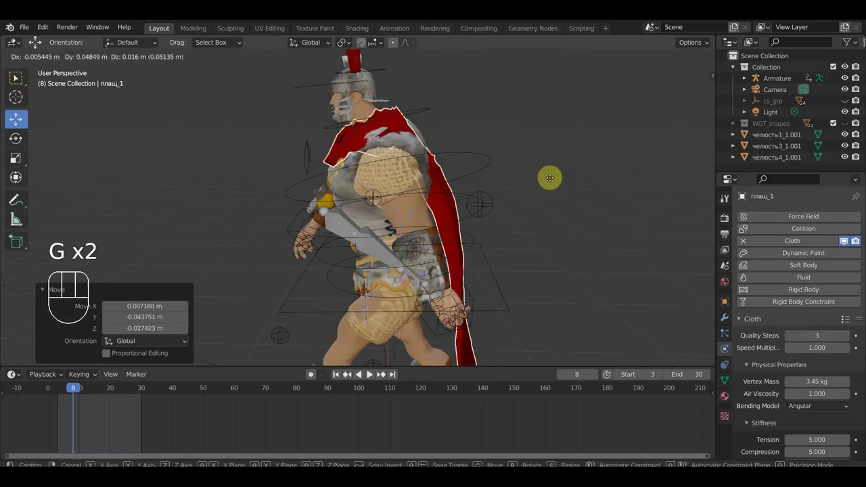
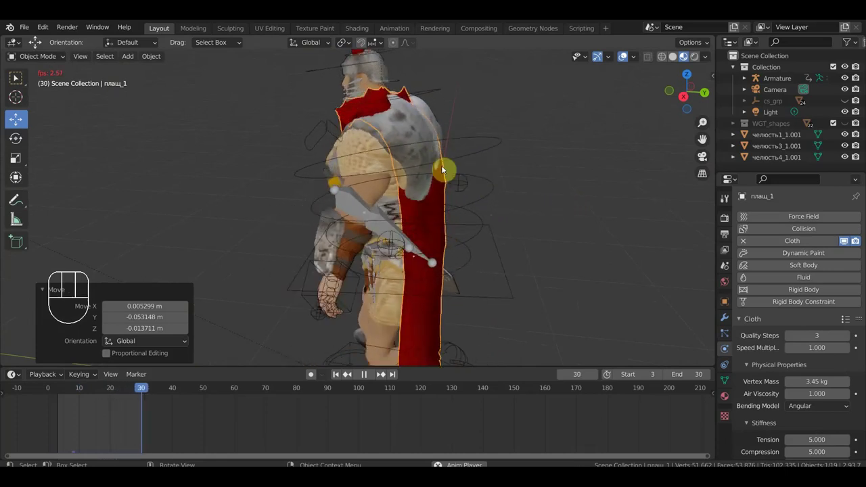
{"action": "key", "text": "space"}
{"action": "left_click_drag", "start_coordinate": [473, 169], "coordinate": [477, 165]}
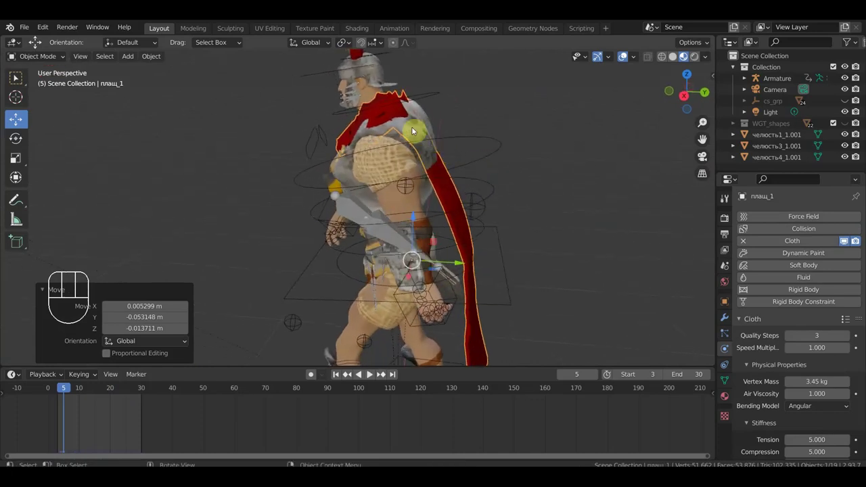
{"action": "left_click", "coordinate": [419, 132]}
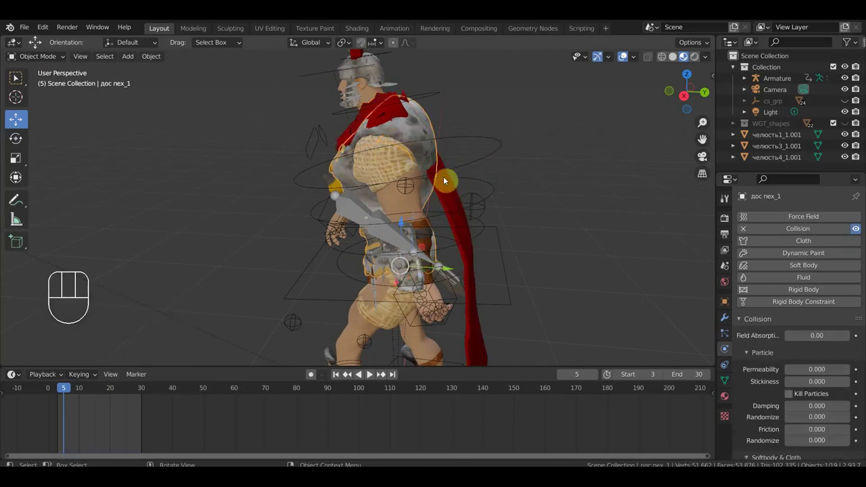
{"action": "left_click", "coordinate": [452, 193]}
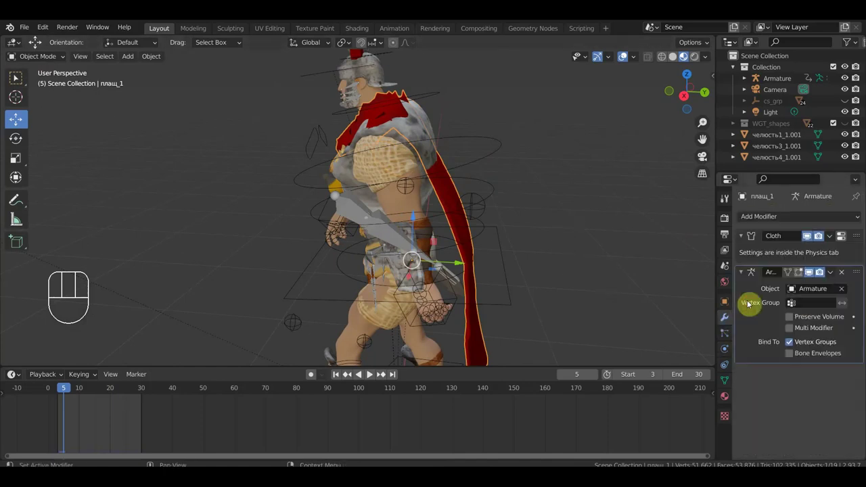
{"action": "left_click", "coordinate": [485, 160]}
{"action": "key", "text": "ctrl+p"}
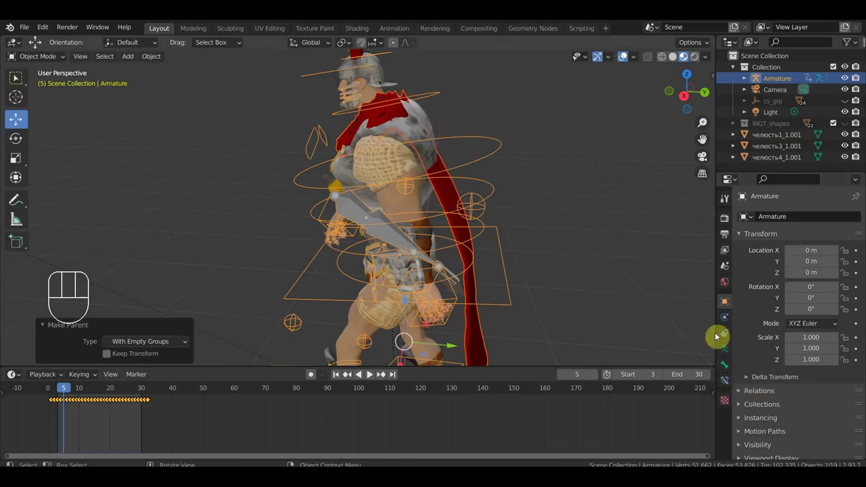
Transfer vertex groups onto плащ_1 from the Extract body mesh and apply it.
{"action": "left_click", "coordinate": [461, 198]}
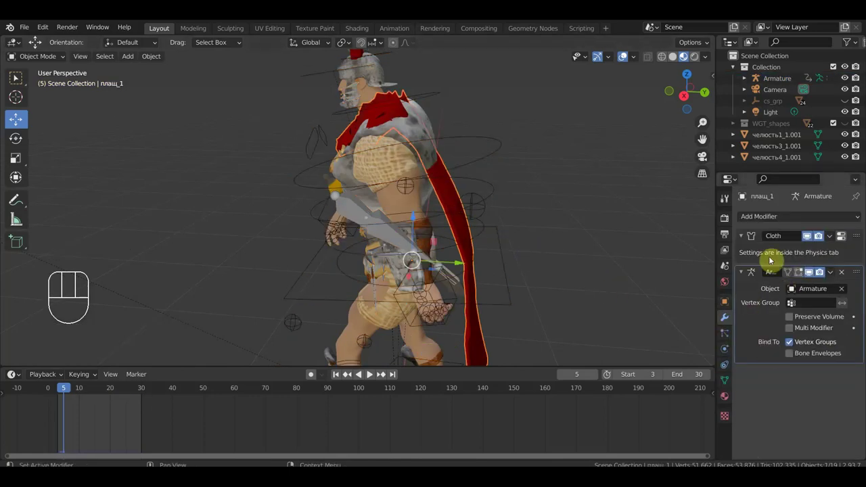
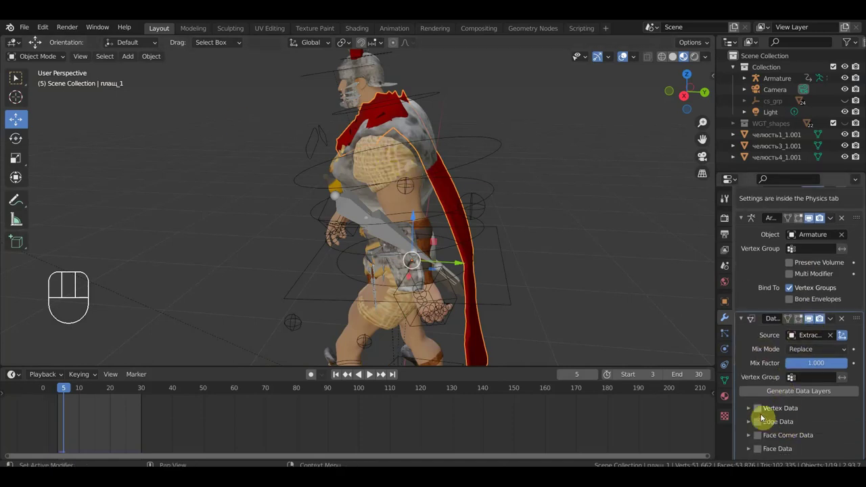
{"action": "left_click", "coordinate": [749, 412]}
{"action": "left_click", "coordinate": [777, 432]}
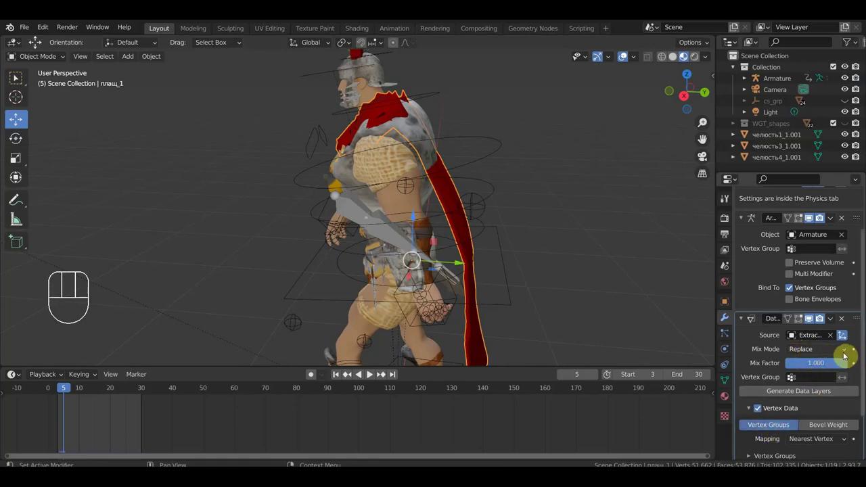
{"action": "left_click_drag", "start_coordinate": [835, 321], "coordinate": [779, 318]}
On дос пех_1 move the Collision modifier above Armature and replay to test collisions.
{"action": "key", "text": "space"}
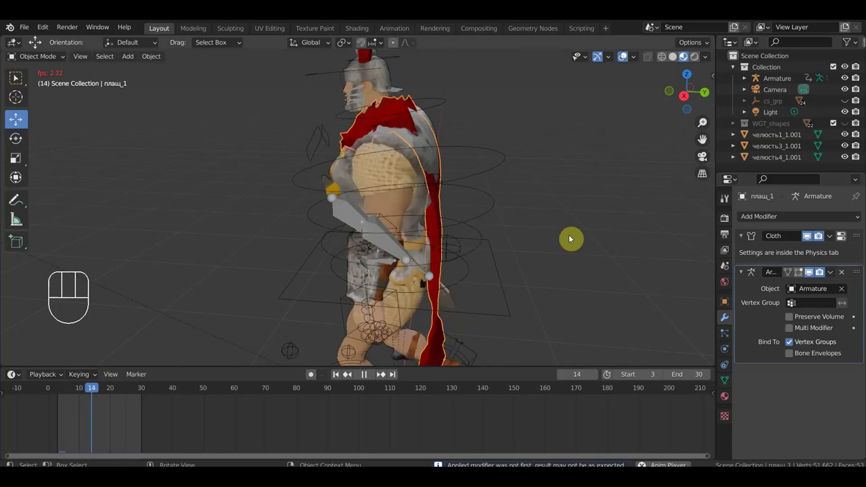
{"action": "key", "text": "space"}
{"action": "left_click", "coordinate": [431, 138]}
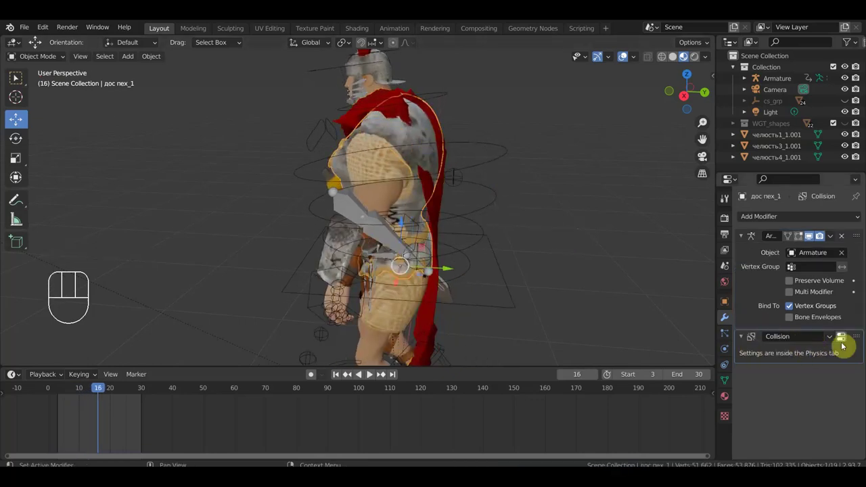
{"action": "left_click_drag", "start_coordinate": [855, 341], "coordinate": [850, 236]}
{"action": "key", "text": "space"}
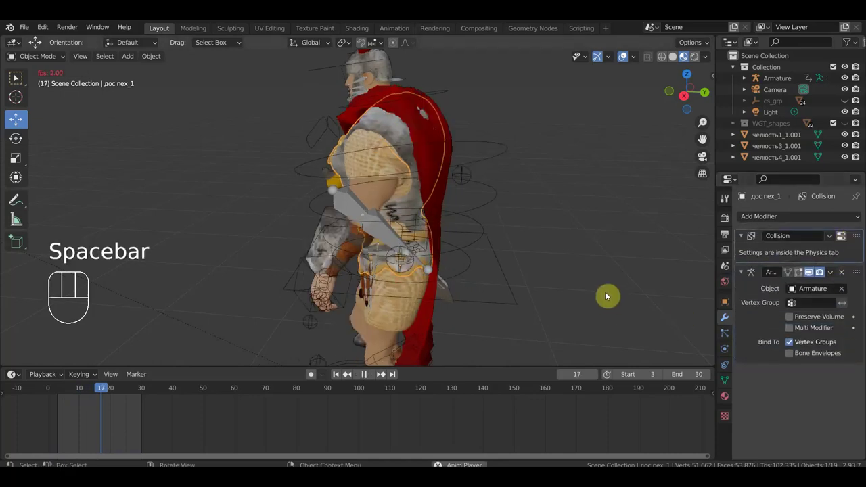
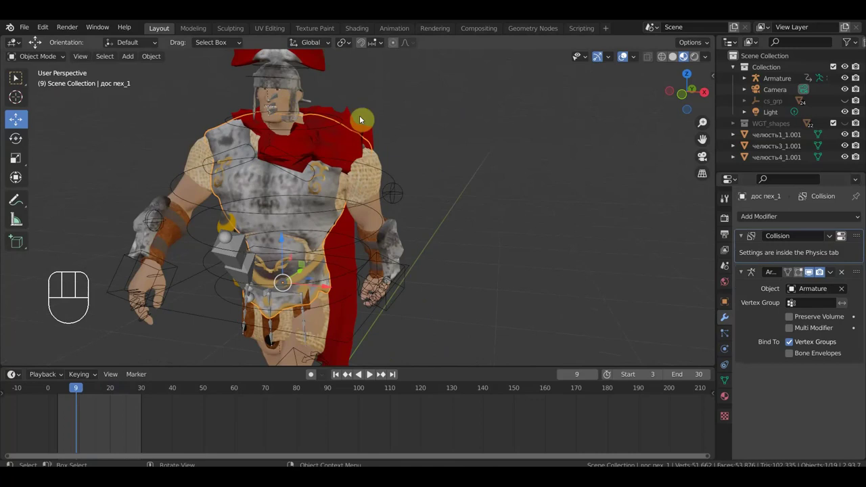
{"action": "left_click_drag", "start_coordinate": [459, 181], "coordinate": [472, 184]}
{"action": "left_click", "coordinate": [356, 153]}
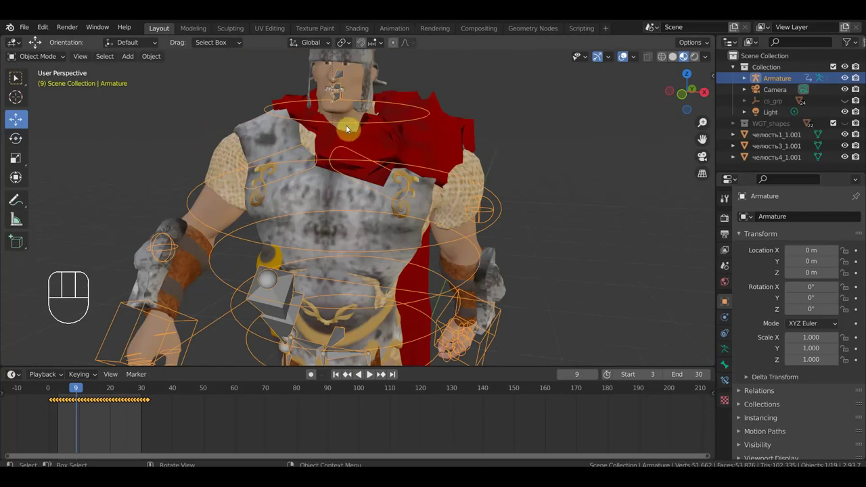
{"action": "left_click", "coordinate": [354, 124]}
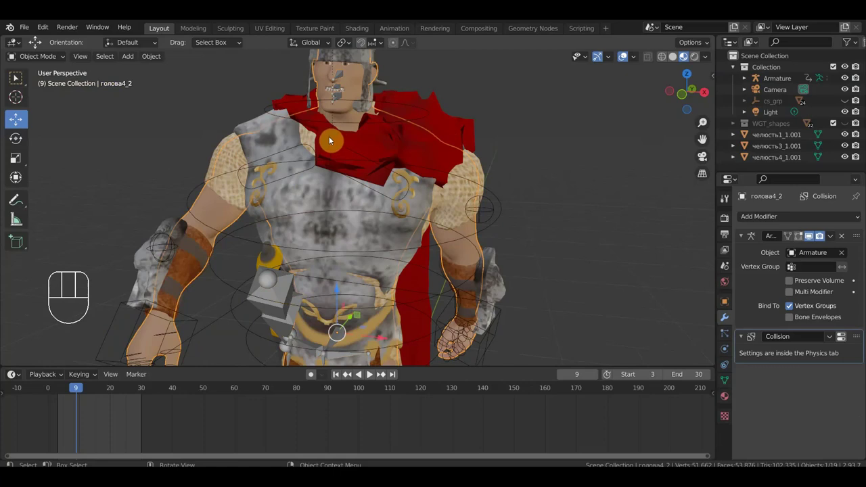
{"action": "left_click", "coordinate": [363, 125]}
{"action": "left_click", "coordinate": [308, 149]}
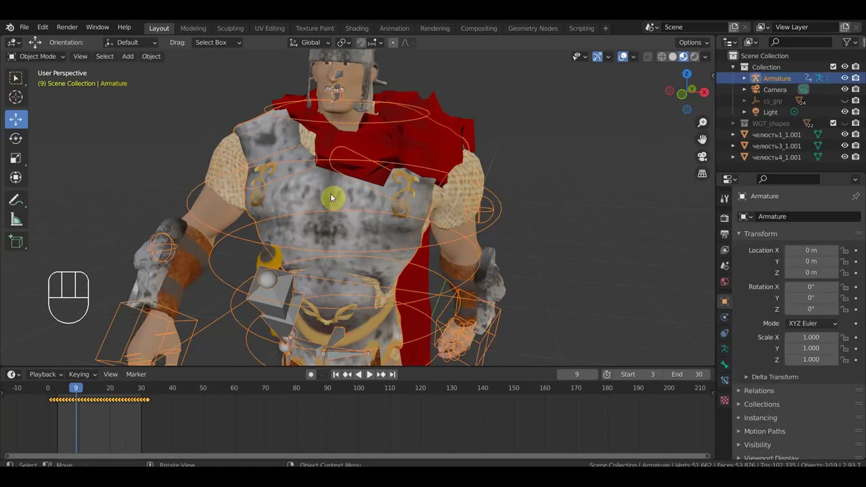
{"action": "left_click", "coordinate": [319, 161]}
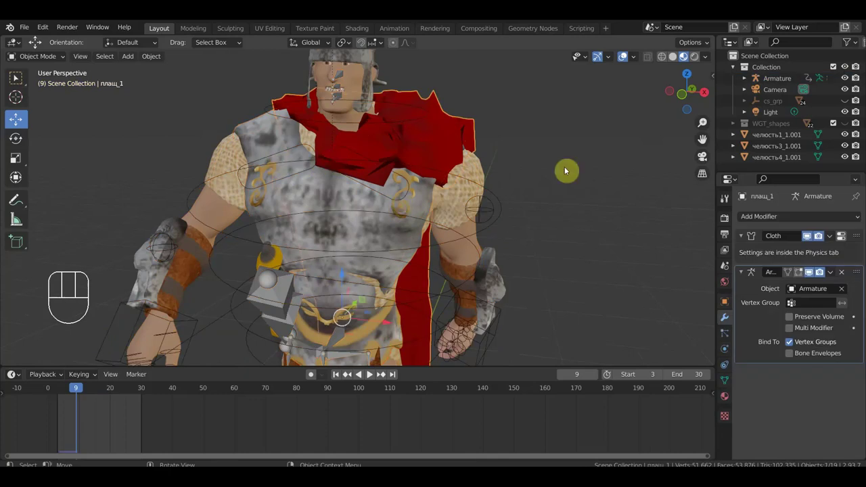
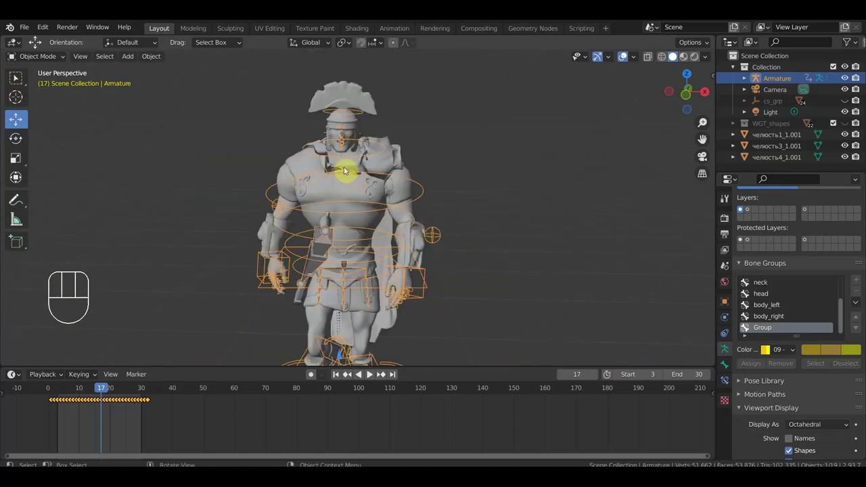
Select the soldier's armature and orbit to a side view showing its rig controls.
{"action": "left_click", "coordinate": [421, 192]}
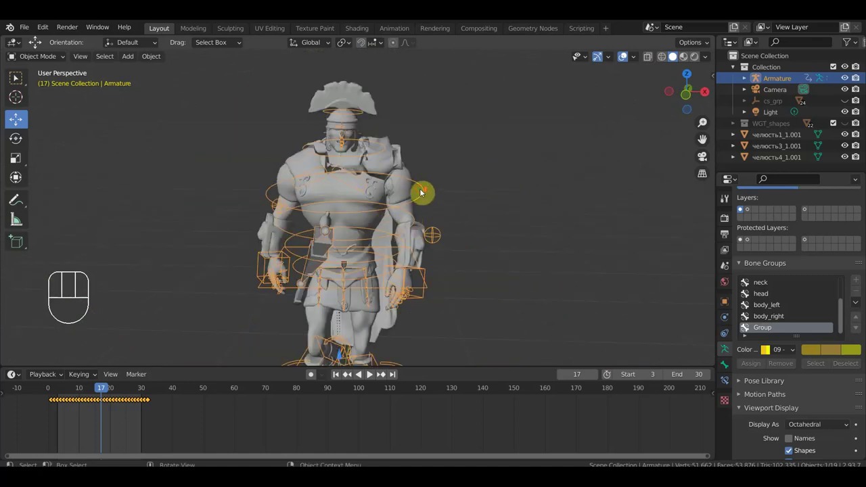
{"action": "left_click_drag", "start_coordinate": [470, 205], "coordinate": [368, 206]}
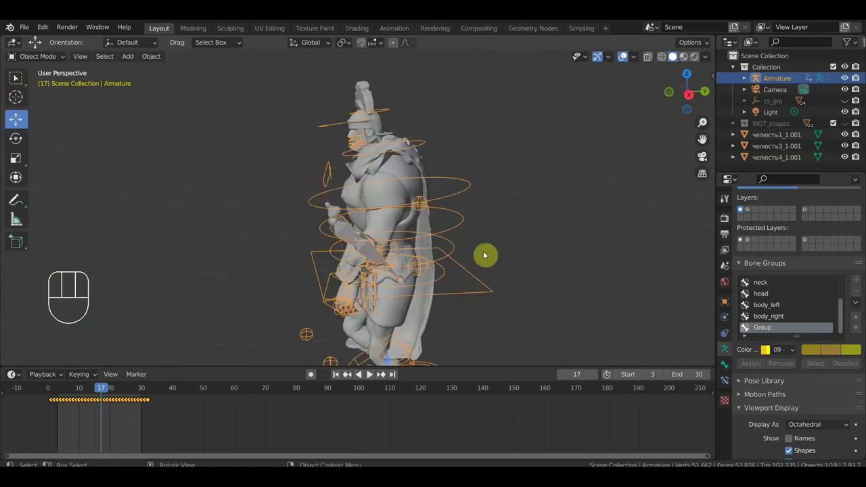